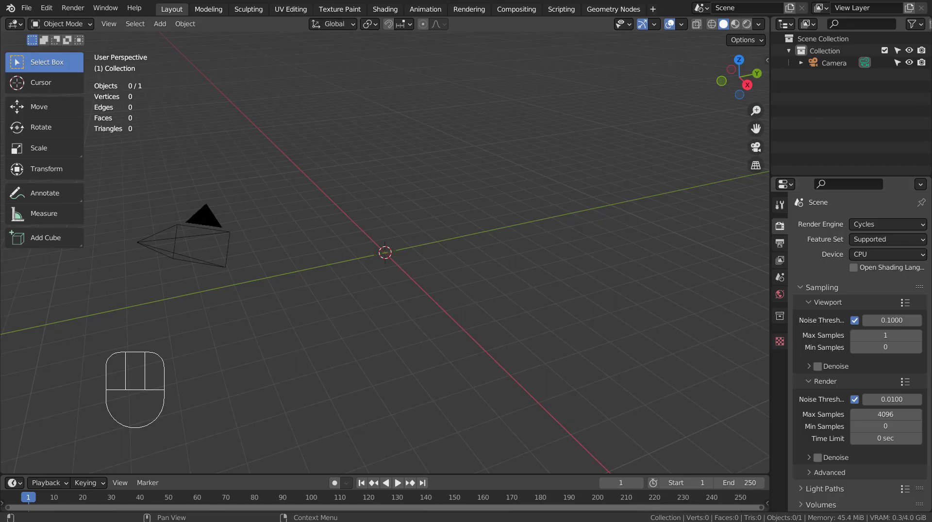
# Step: Add a UV sphere, switch to front orthographic view and rotate it sideways
pyautogui.press('shift+a')
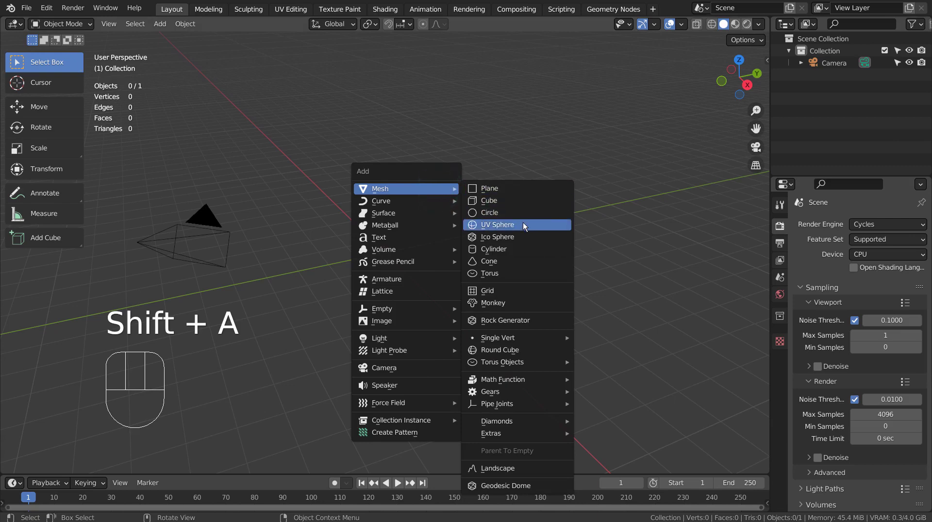
pyautogui.press('KP_1')
pyautogui.press('r')
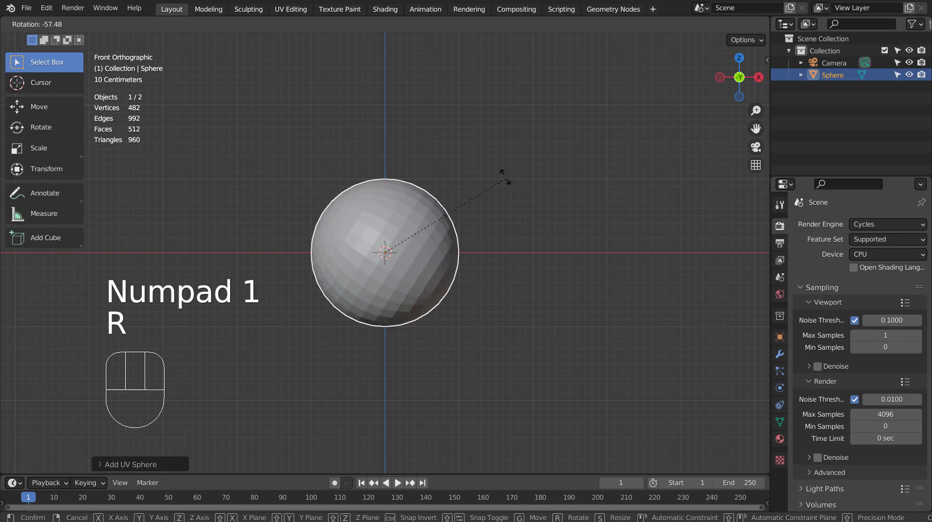
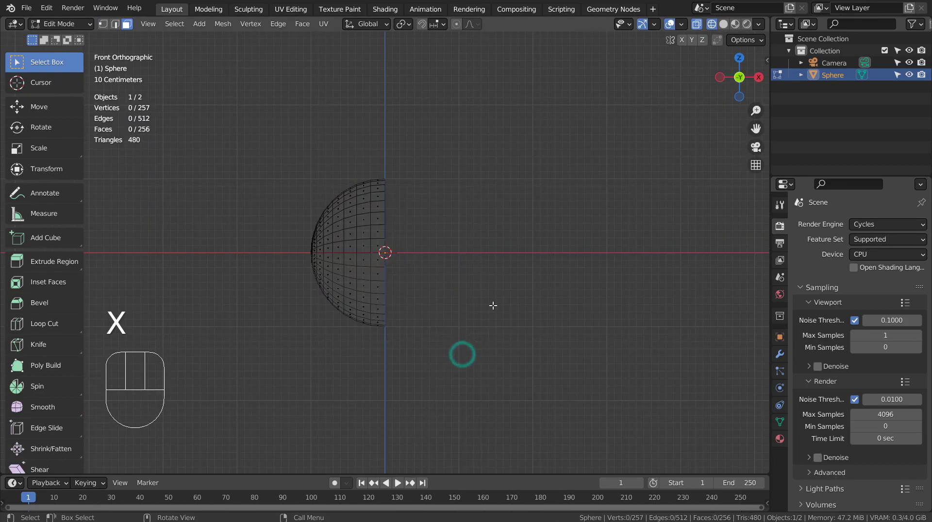
# Step: Select the hemisphere, box-select its curved half and move it about 2.9 m along X
pyautogui.press('a')
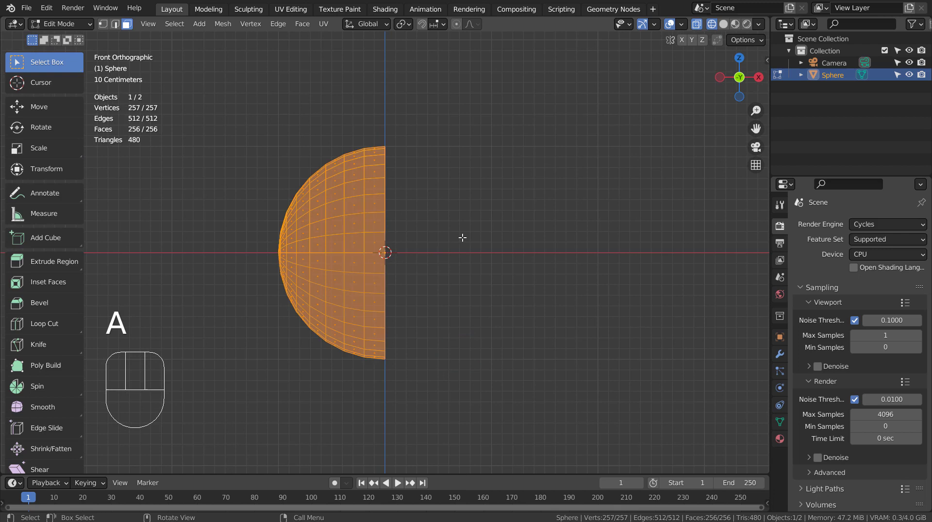
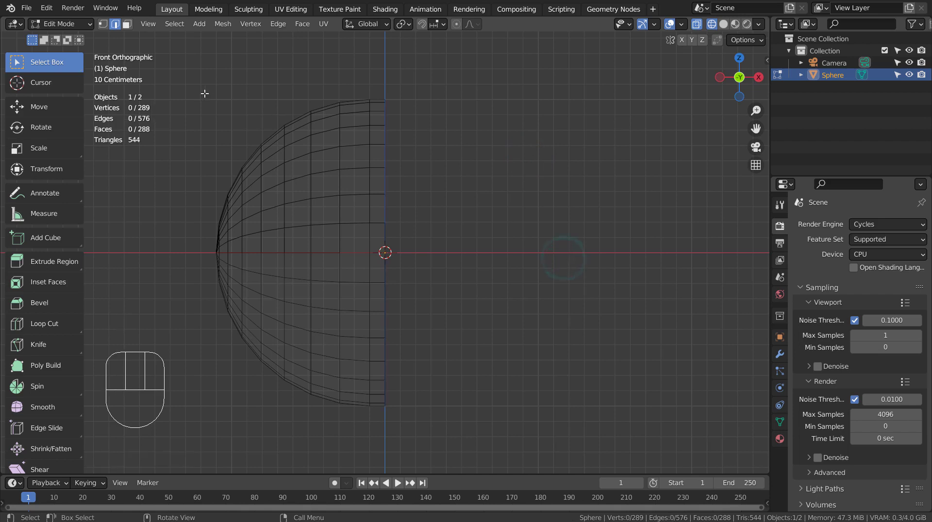
pyautogui.press('3')
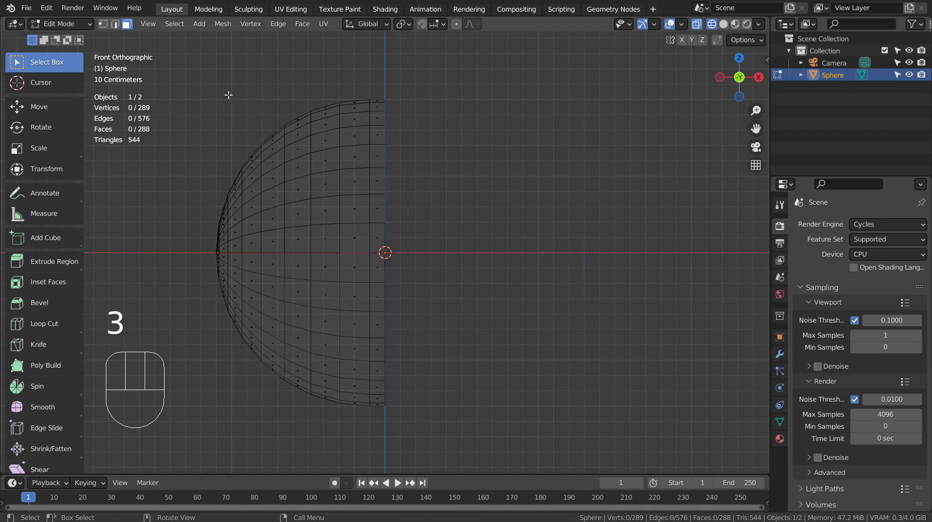
pyautogui.press('b')
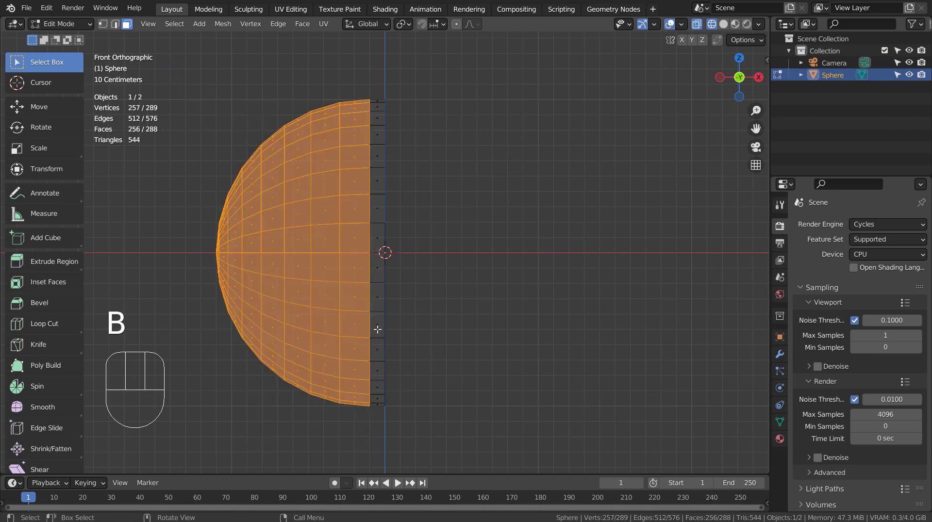
pyautogui.press('g')
pyautogui.press('x')
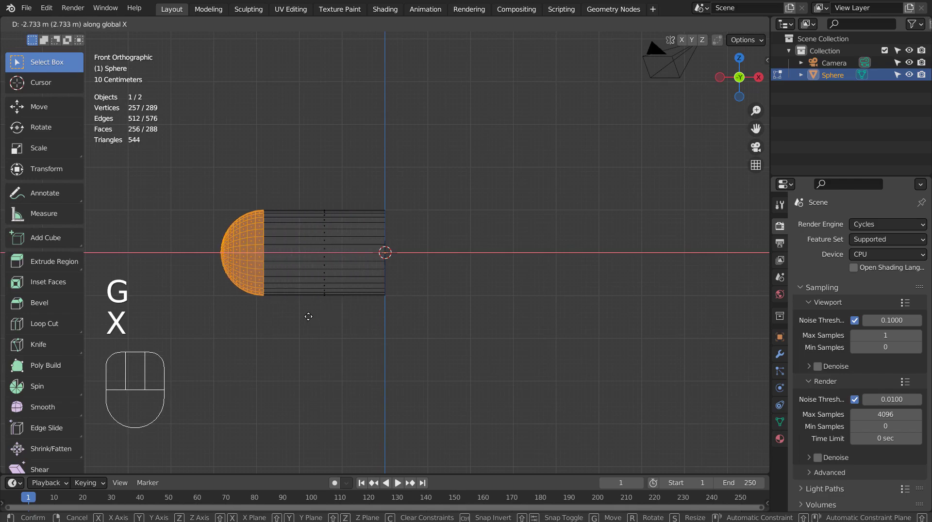
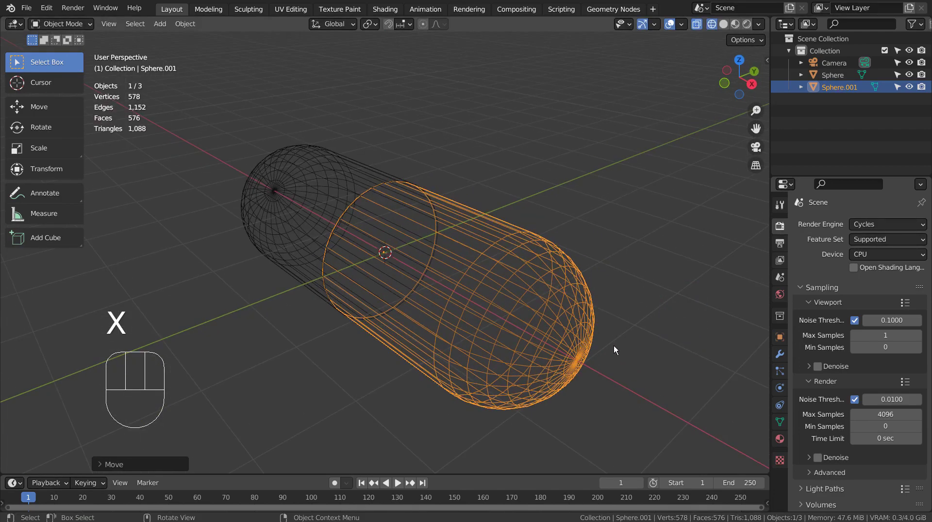
# Step: Give both capsule halves a level-3 Subdivision Surface modifier for smooth shapes
pyautogui.press('shift+z')
pyautogui.moveTo(658, 317); pyautogui.dragTo(625, 329)
pyautogui.moveTo(623, 315); pyautogui.dragTo(441, 285)
pyautogui.click(462, 246)
pyautogui.press('ctrl+3')
pyautogui.click(268, 236)
pyautogui.press('ctrl+3')
# Step: Select the first half and create a new material for it
pyautogui.moveTo(233, 291); pyautogui.dragTo(464, 265)
pyautogui.click(345, 204)
# Step: Switch the viewport to Rendered shading and make the first half's Base Color deep blue
pyautogui.click(781, 439)
pyautogui.click(883, 278)
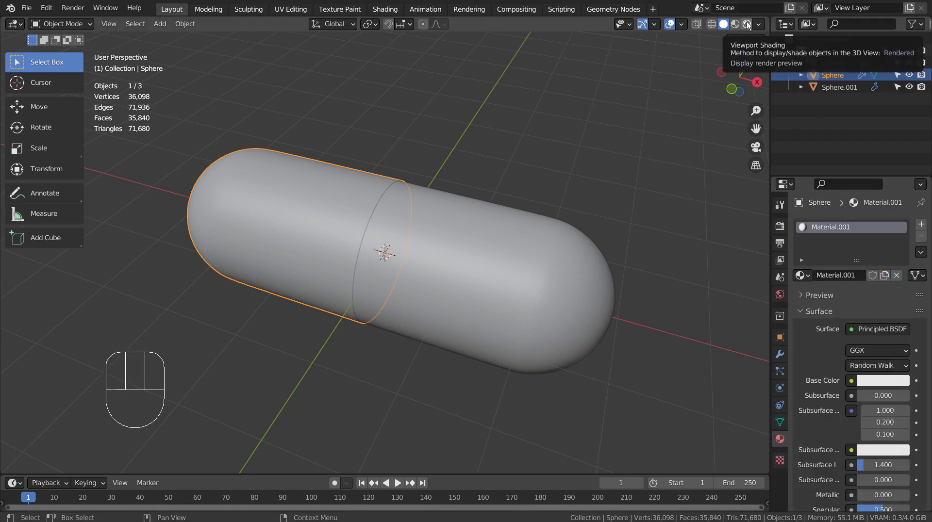
pyautogui.click(736, 27)
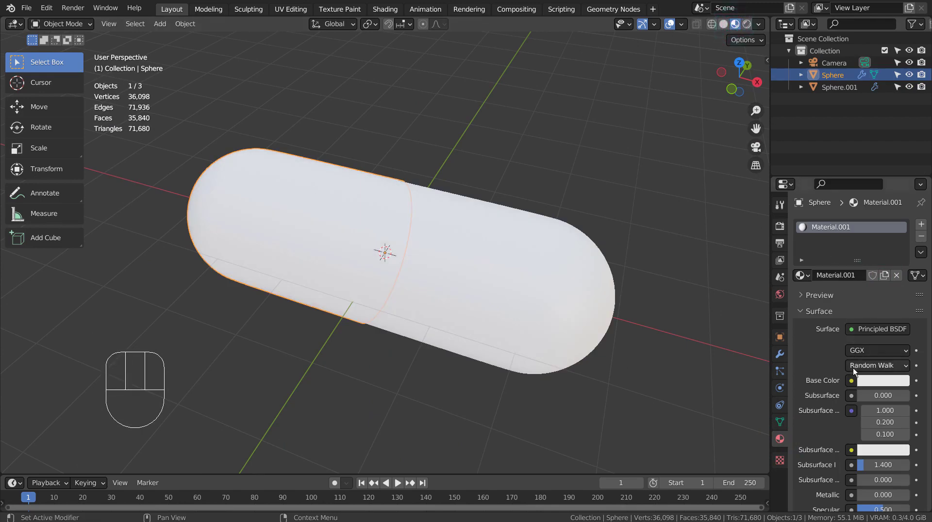
pyautogui.moveTo(868, 378); pyautogui.dragTo(873, 333)
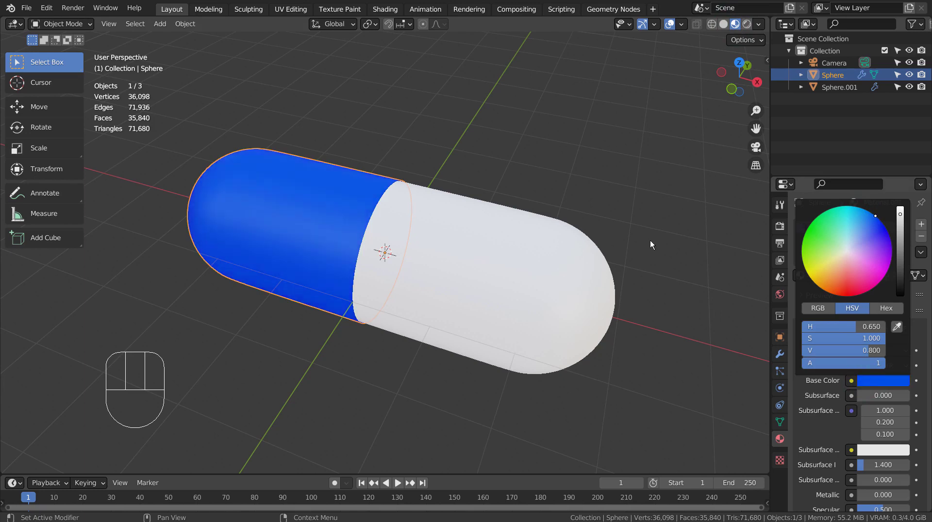
# Step: Give the second half a light-blue material with Transmission 1.0 and Alpha around 0.514
pyautogui.click(551, 292)
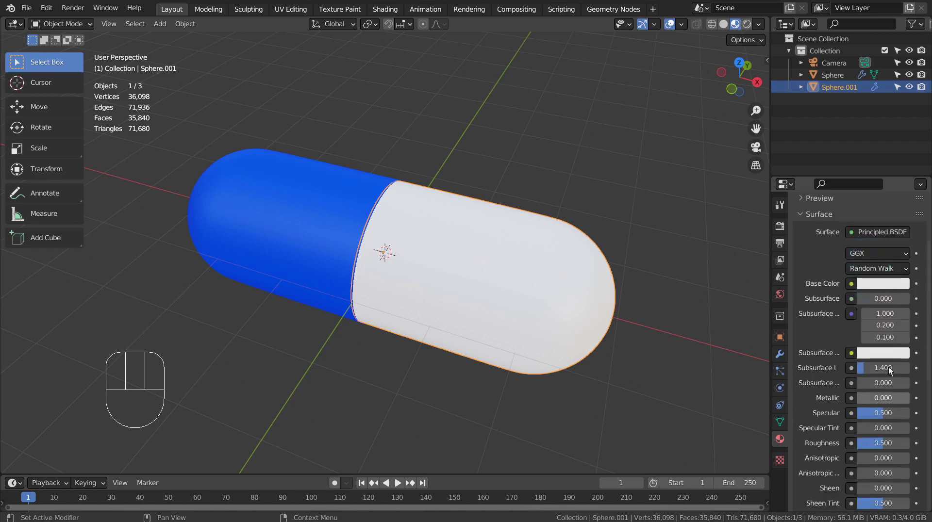
pyautogui.moveTo(904, 278); pyautogui.dragTo(883, 204)
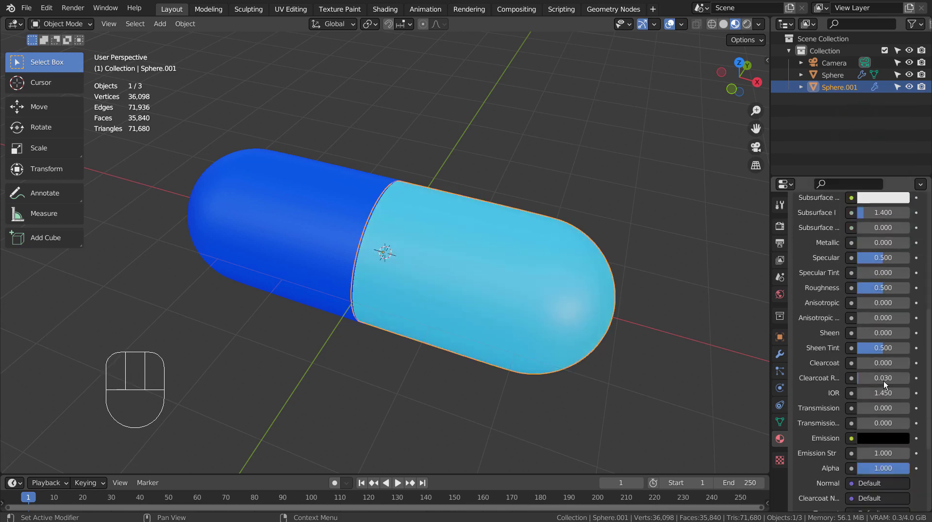
pyautogui.click(877, 406)
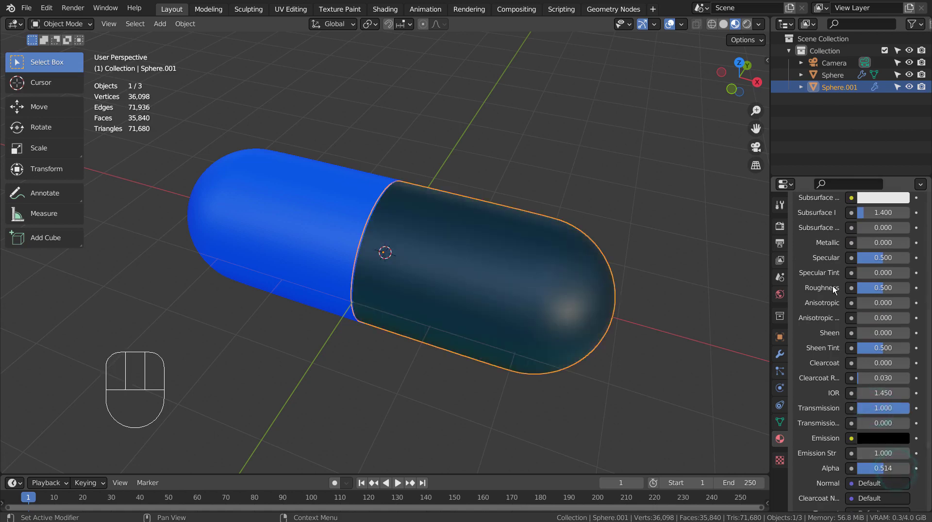
pyautogui.moveTo(750, 27); pyautogui.dragTo(722, 121)
pyautogui.click(681, 280)
pyautogui.moveTo(636, 386); pyautogui.dragTo(627, 353)
pyautogui.moveTo(647, 352); pyautogui.dragTo(599, 342)
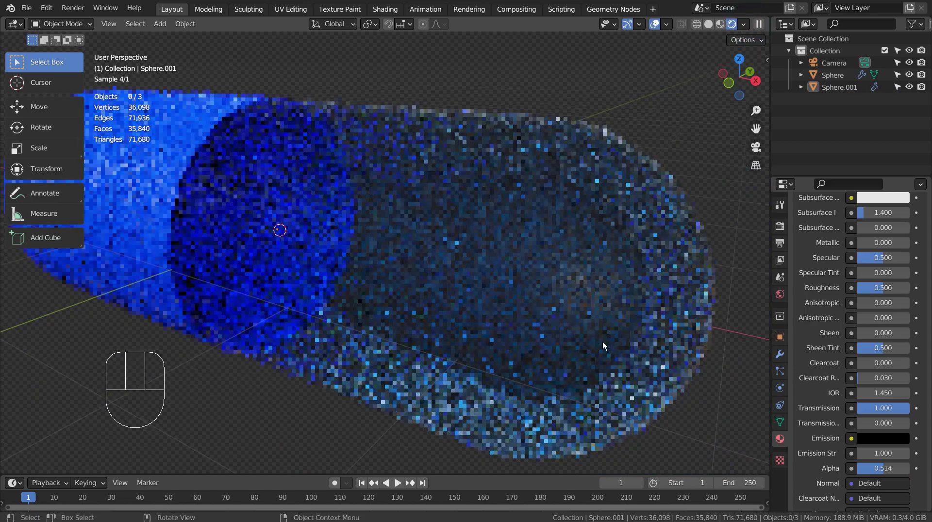
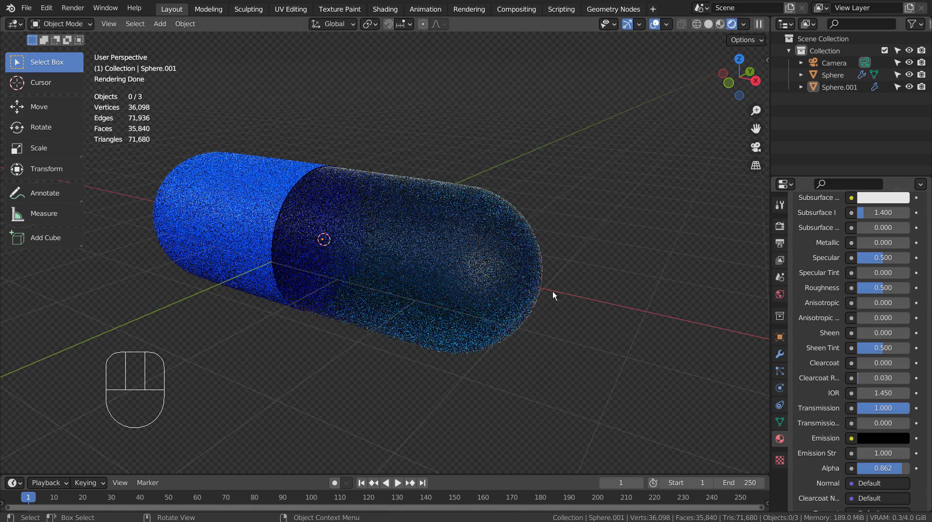
# Step: Raise the capsule 1 m along the Z axis
pyautogui.click(426, 262)
pyautogui.click(248, 226)
pyautogui.press('g')
pyautogui.press('z')
pyautogui.press('1')
pyautogui.press('KP_Enter')
# Step: Add a ground plane beneath the capsule
pyautogui.click(591, 214)
pyautogui.moveTo(620, 177); pyautogui.dragTo(616, 188)
pyautogui.press('shift+a')
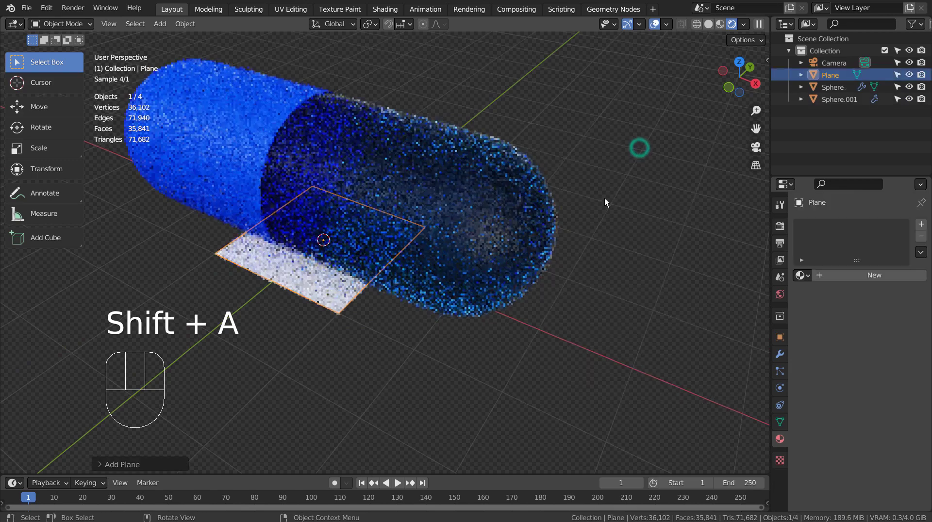
# Step: Scale the ground plane up so it extends well beyond the capsule
pyautogui.press('s')
pyautogui.click(376, 285)
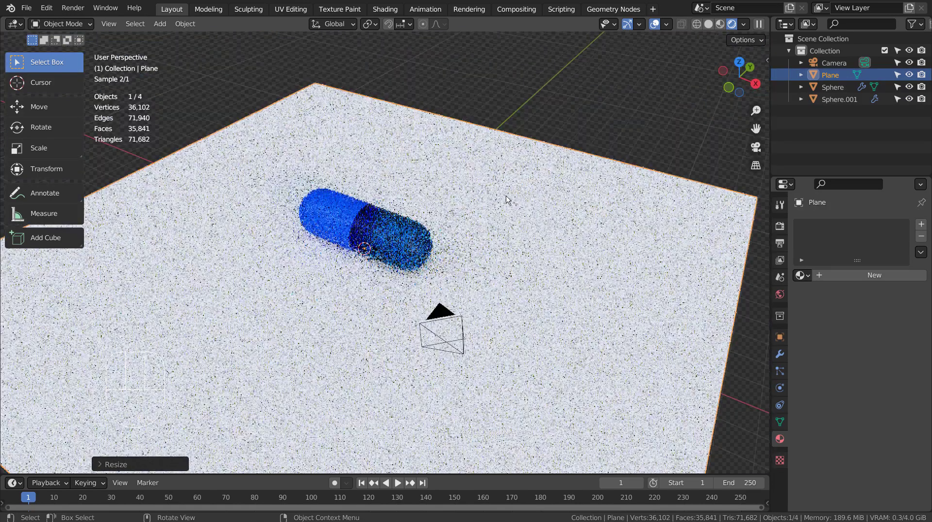
pyautogui.click(524, 234)
pyautogui.press('s')
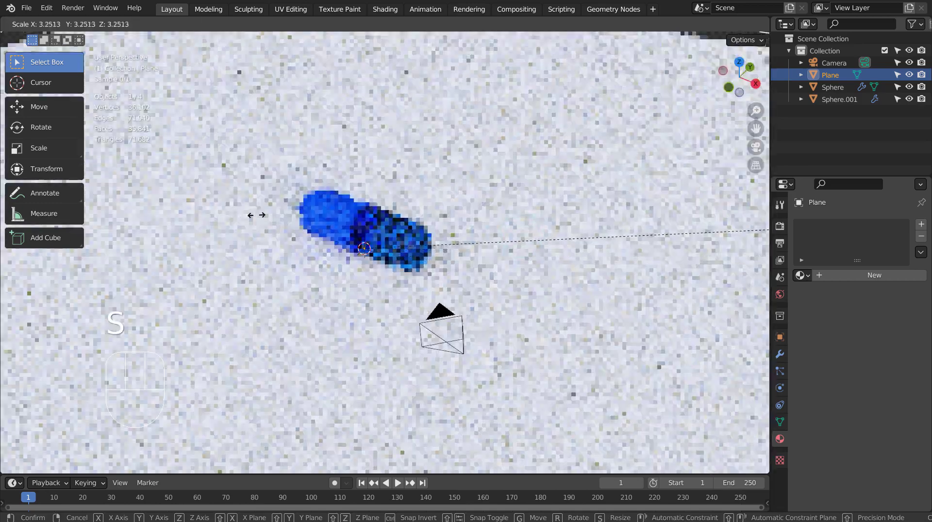
pyautogui.click(317, 212)
# Step: Snap the camera to the current view and fly it to frame the pill
pyautogui.press('KP_0')
pyautogui.middleClick(627, 323)
pyautogui.press('shift+`')
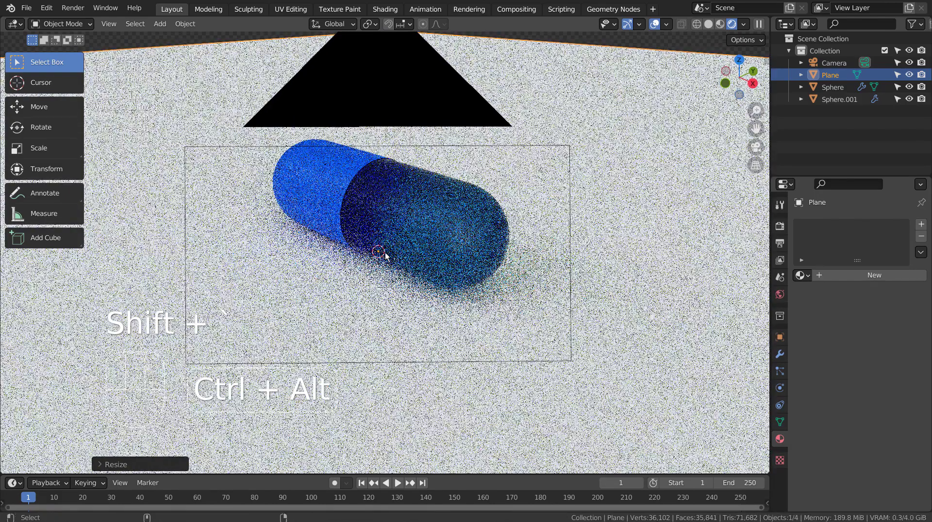
pyautogui.press('ctrl+alt+KP_0')
pyautogui.press('shift+`')
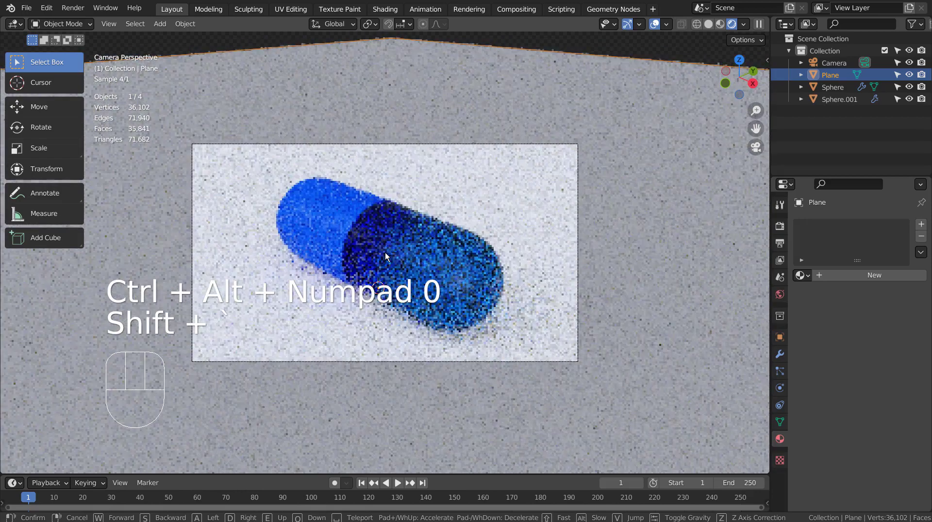
pyautogui.press('a')
pyautogui.press('a')
pyautogui.press('a')
pyautogui.press('a')
pyautogui.press('a')
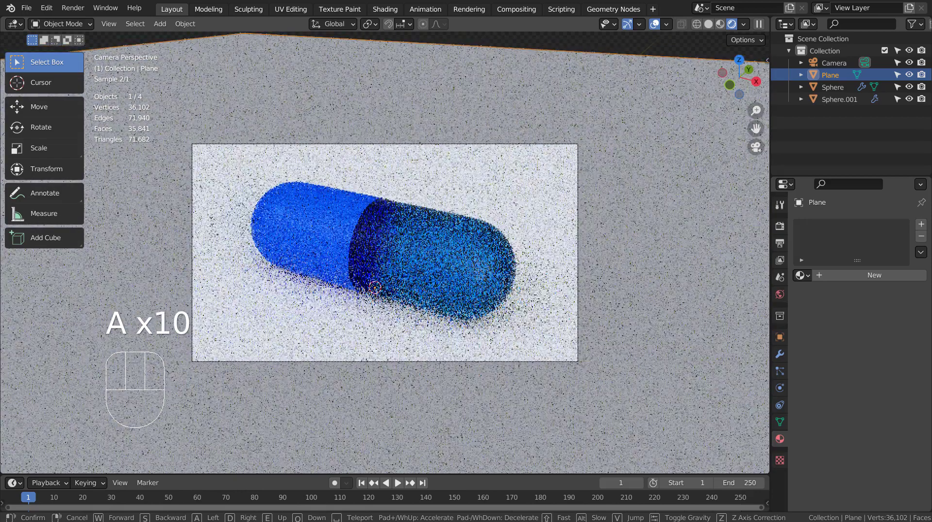
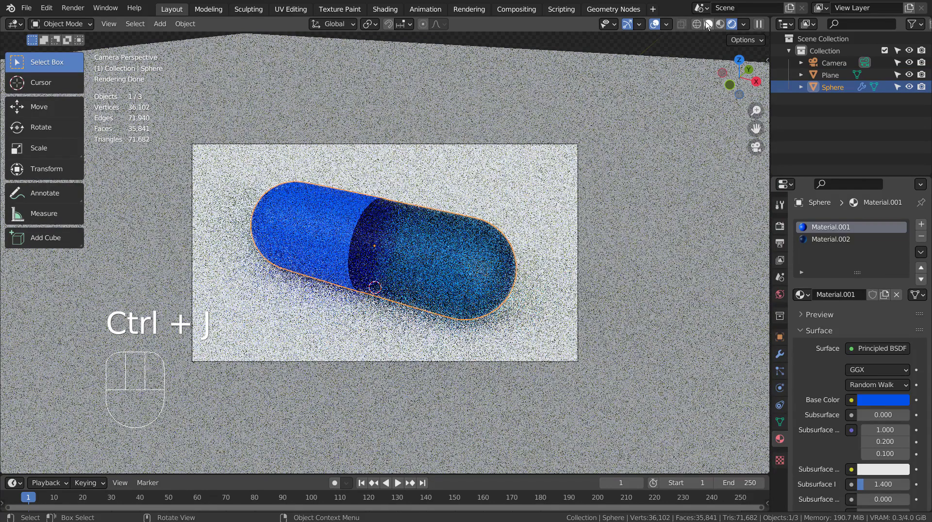
# Step: Join the two halves into one object holding Material.001 (blue) and Material.002
pyautogui.click(708, 24)
pyautogui.click(743, 23)
pyautogui.click(405, 268)
pyautogui.click(449, 267)
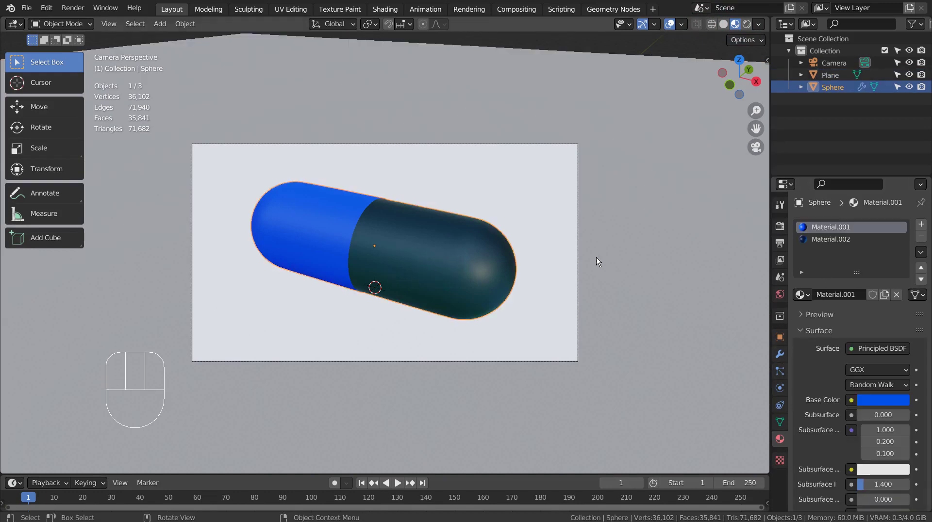
# Step: Add a new UV sphere and scale it down to about 0.06 as a particle
pyautogui.press('shift+a')
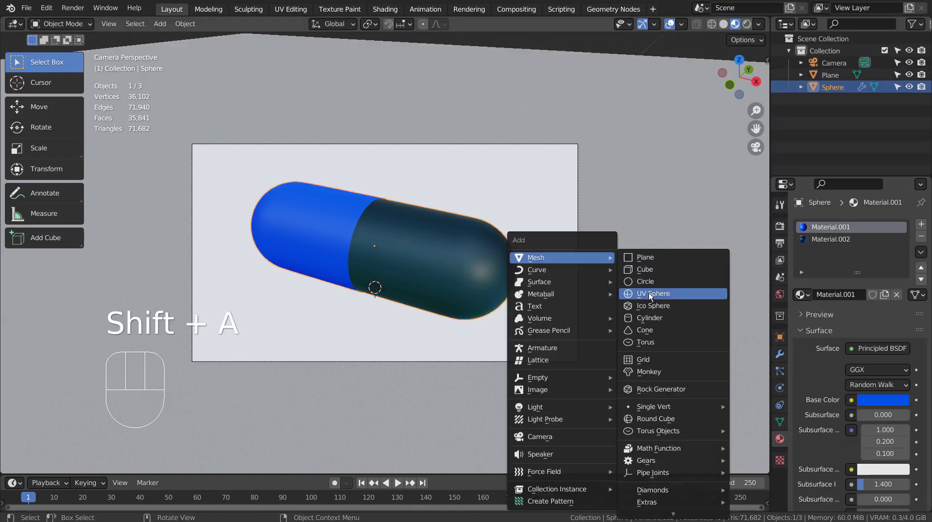
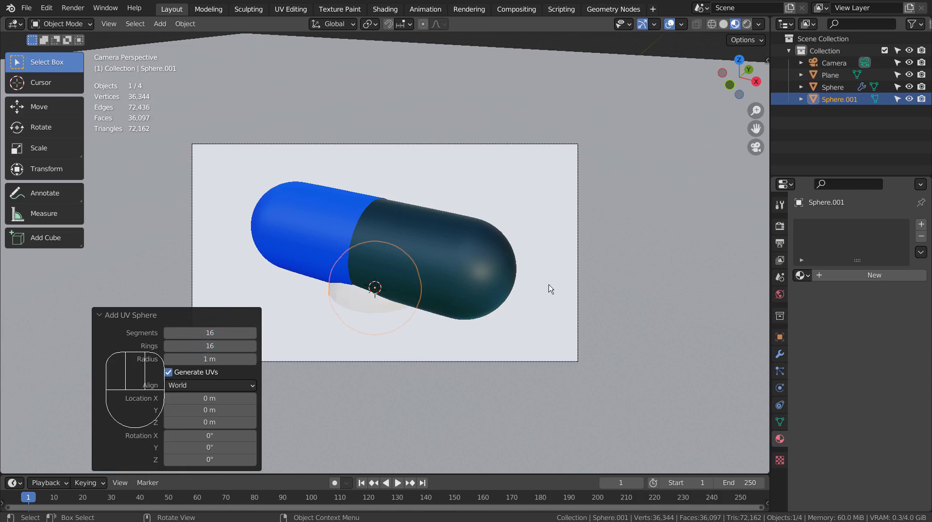
pyautogui.press('ctrl+3')
pyautogui.press('ctrl+1')
pyautogui.moveTo(423, 292); pyautogui.dragTo(424, 268)
pyautogui.press('s')
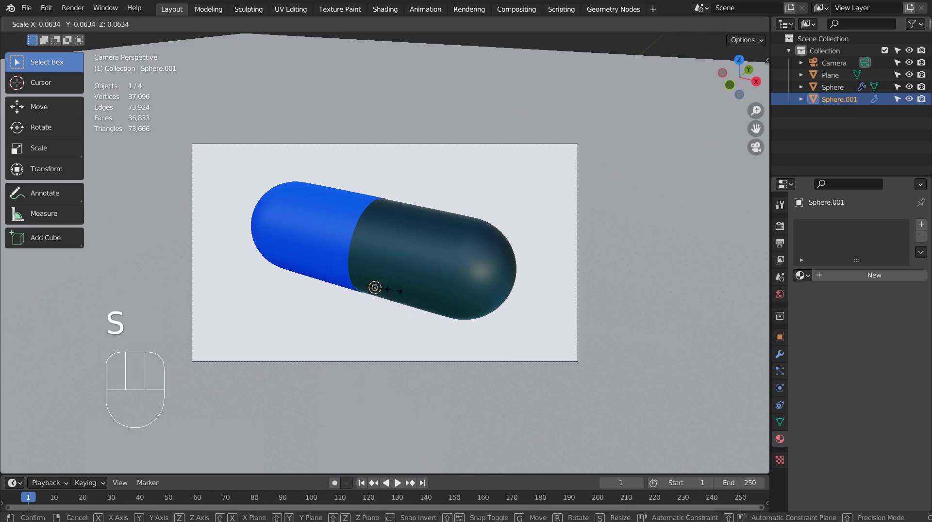
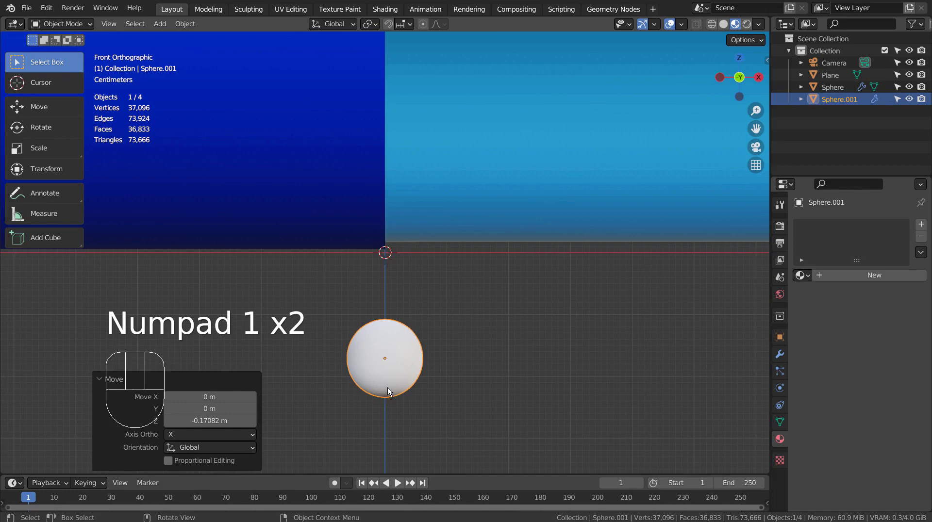
# Step: Reselect the capsule and return to the camera view
pyautogui.moveTo(635, 255); pyautogui.dragTo(570, 281)
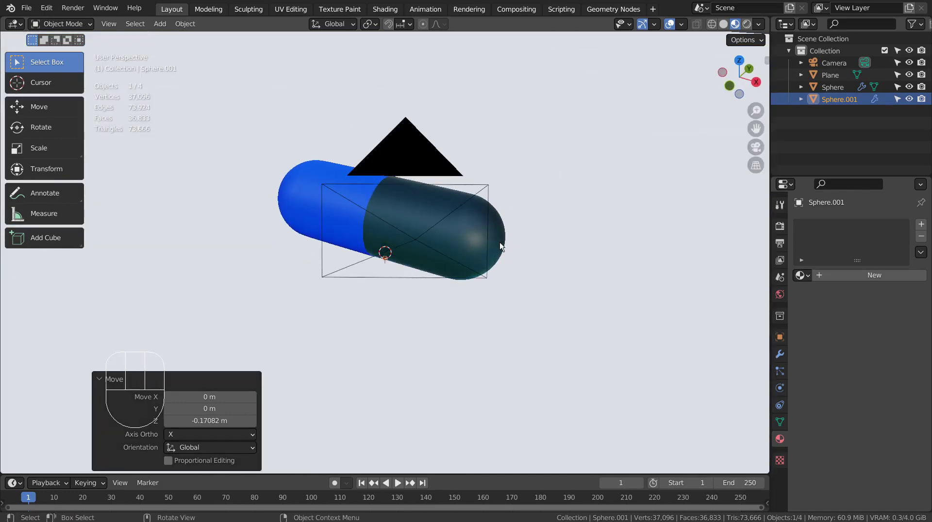
pyautogui.click(494, 223)
pyautogui.press('KP_0')
pyautogui.press('KP_0')
pyautogui.press('KP_0')
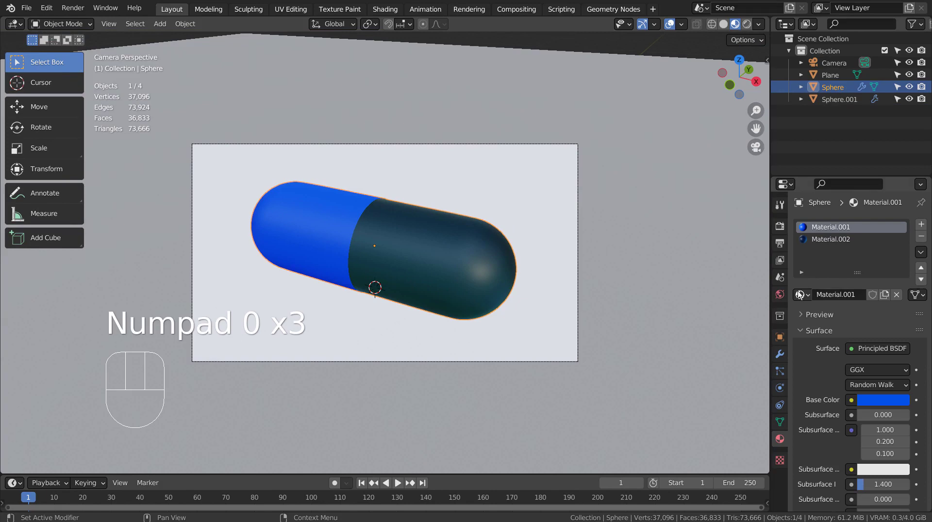
# Step: Add a particle system to the capsule rendering Sphere.001 instances at 0.05 scale
pyautogui.click(779, 371)
pyautogui.click(923, 229)
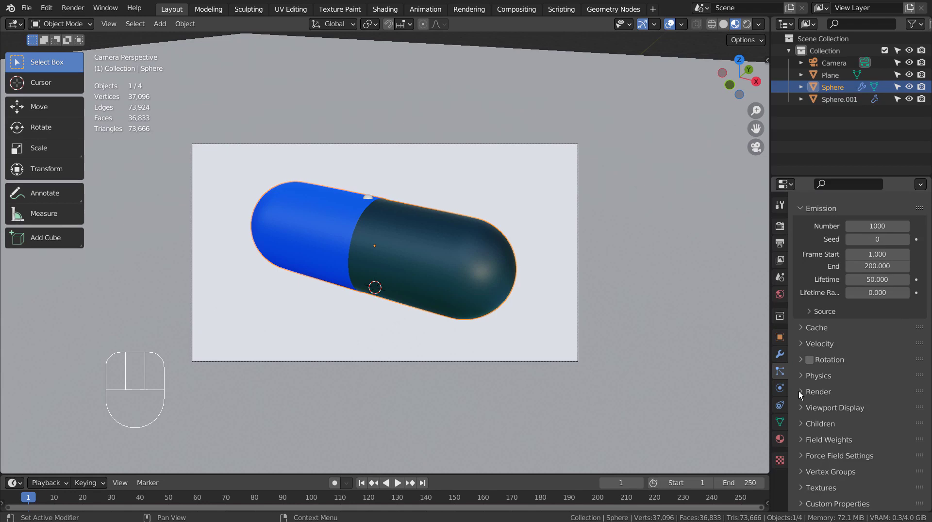
pyautogui.moveTo(863, 411); pyautogui.dragTo(846, 477)
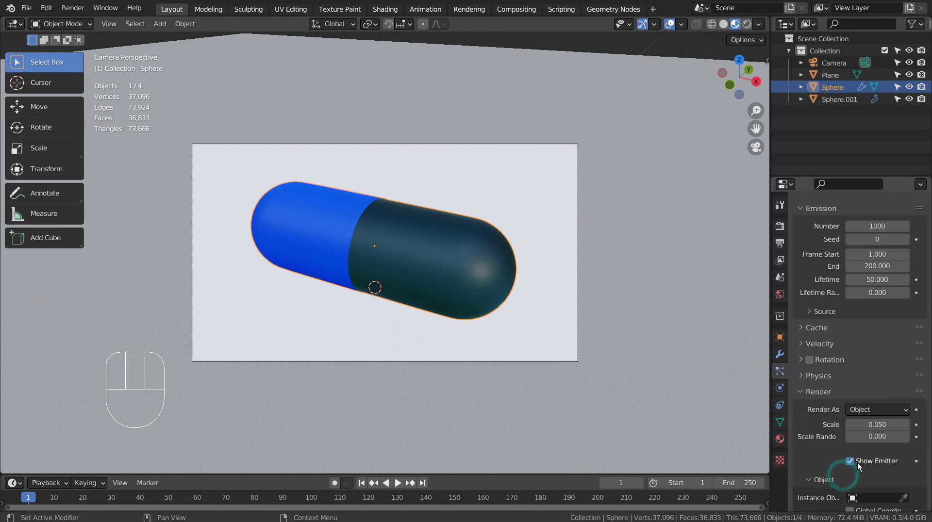
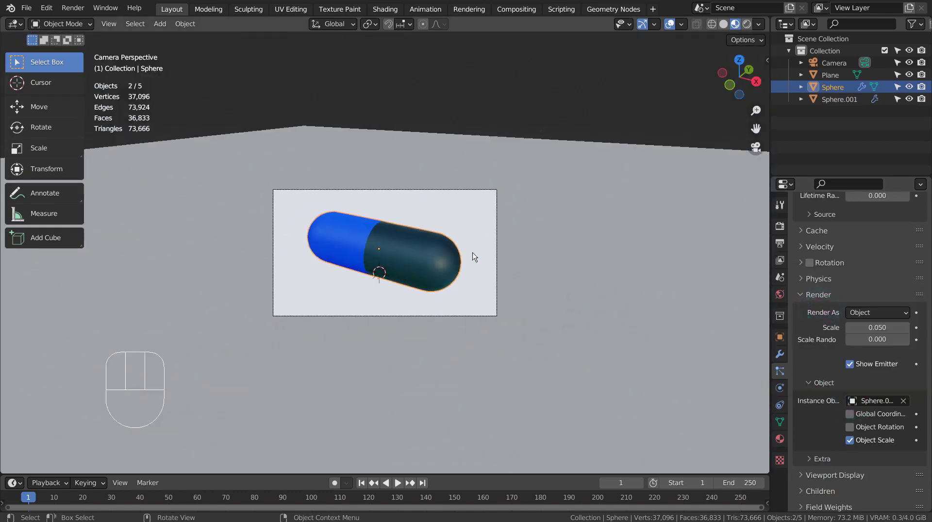
pyautogui.moveTo(497, 326); pyautogui.dragTo(494, 332)
pyautogui.moveTo(632, 314); pyautogui.dragTo(593, 324)
pyautogui.middleClick(606, 325)
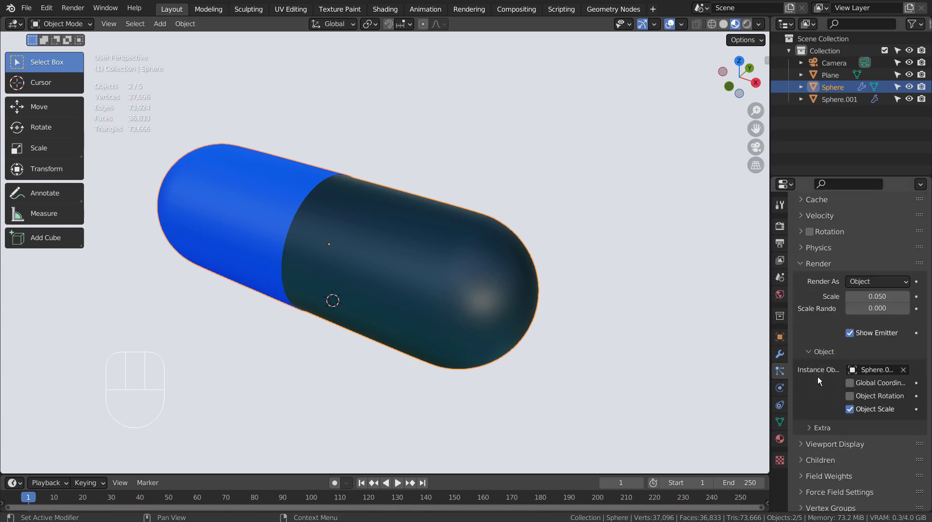
pyautogui.click(808, 407)
# Step: Emit the particles from the capsule's volume with jittered distribution
pyautogui.click(811, 400)
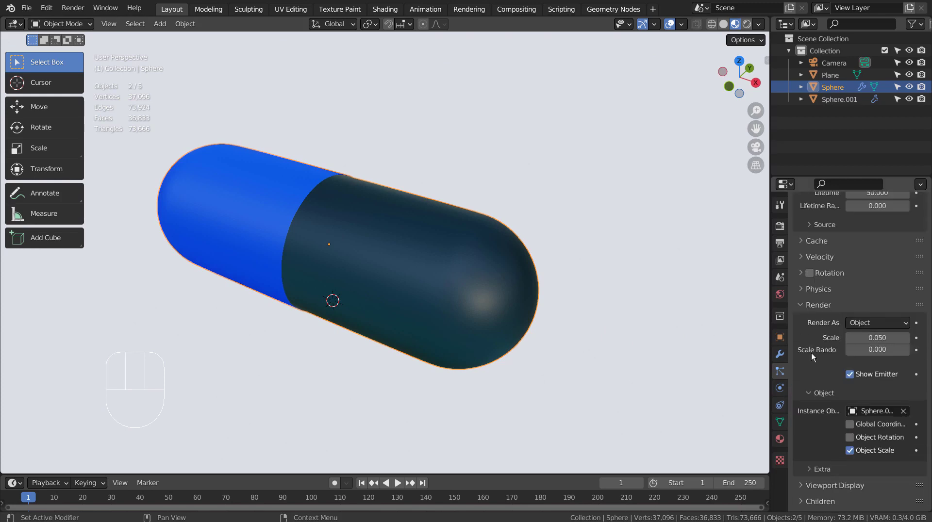
pyautogui.click(801, 284)
pyautogui.click(879, 312)
pyautogui.click(805, 290)
pyautogui.click(802, 310)
pyautogui.moveTo(880, 326); pyautogui.dragTo(882, 360)
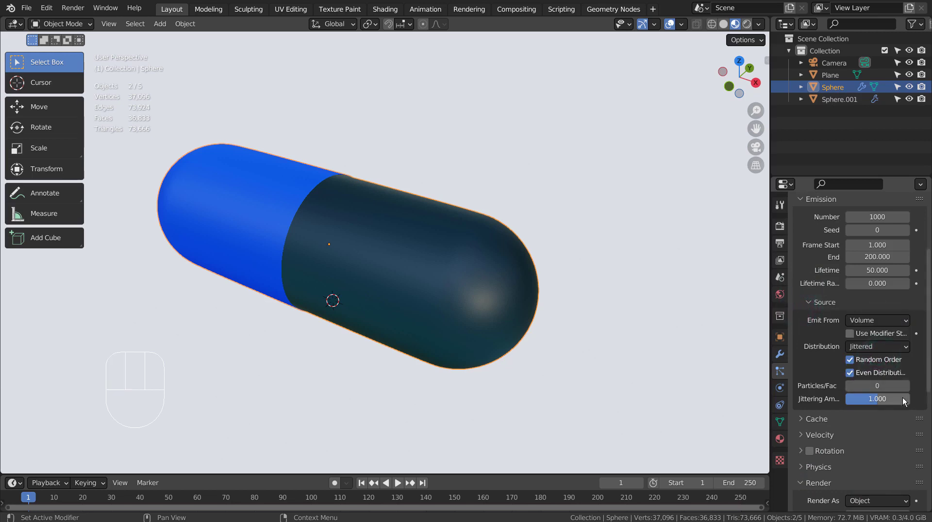
# Step: Play the particle emission briefly and switch the viewport to wireframe shading
pyautogui.click(400, 483)
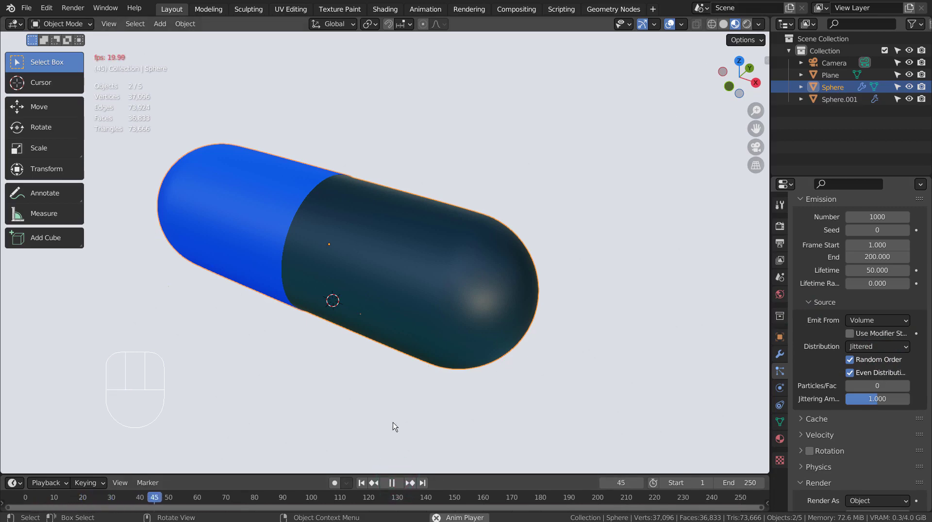
pyautogui.click(394, 476)
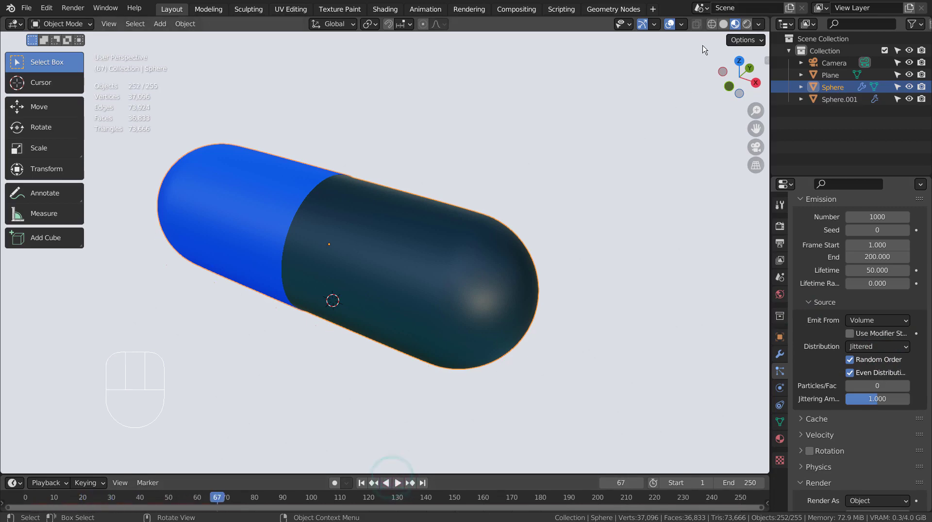
pyautogui.click(714, 20)
# Step: Set the particle source distribution to Grid at resolution 10
pyautogui.moveTo(487, 343); pyautogui.dragTo(612, 281)
pyautogui.moveTo(599, 295); pyautogui.dragTo(523, 326)
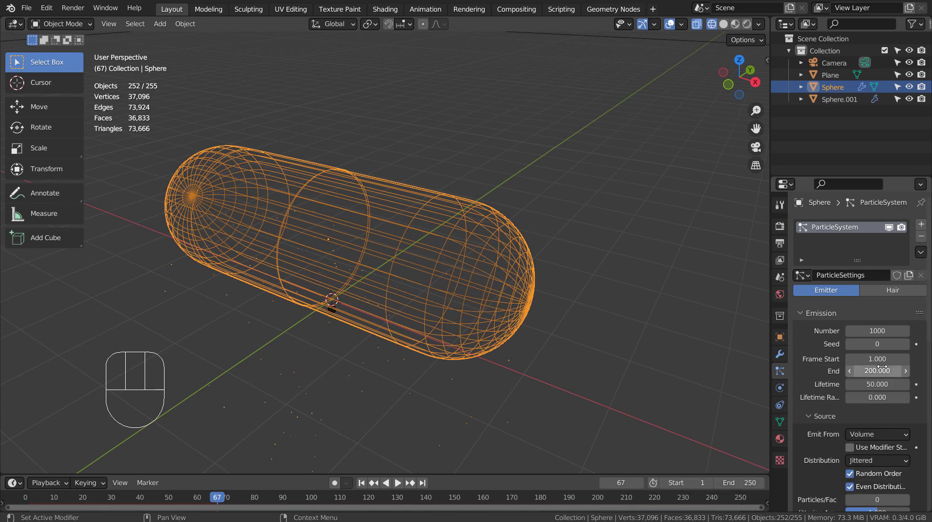
pyautogui.moveTo(898, 463); pyautogui.dragTo(898, 421)
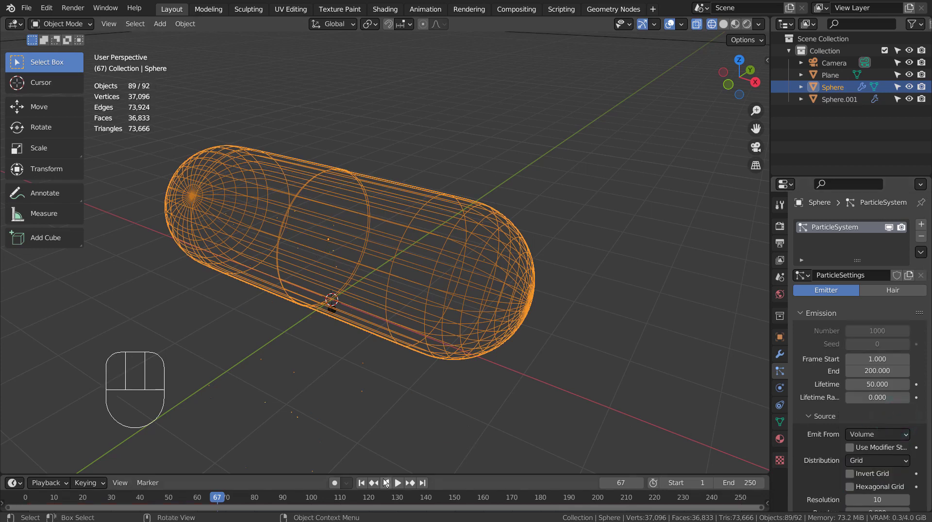
# Step: Replay and reset the animation, then add Collision physics to the capsule
pyautogui.click(400, 485)
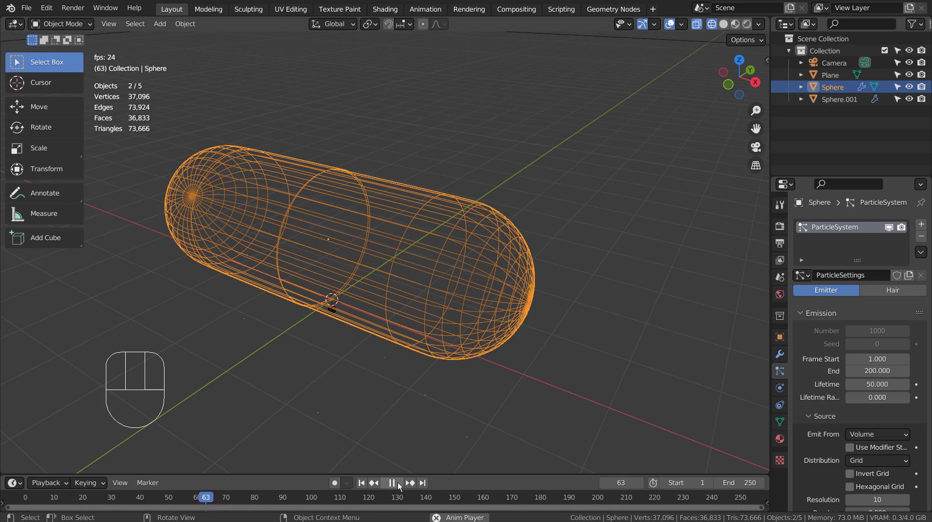
pyautogui.click(400, 485)
pyautogui.moveTo(364, 483); pyautogui.dragTo(368, 479)
pyautogui.click(487, 306)
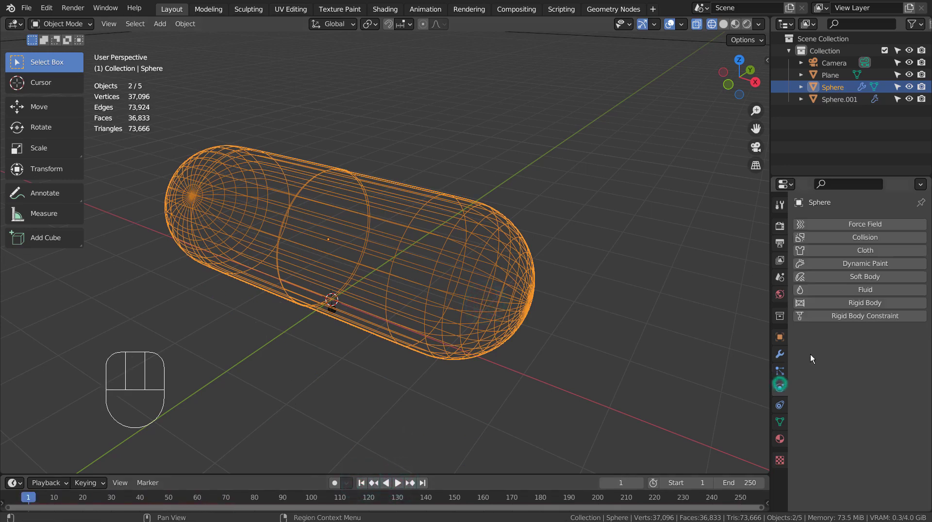
pyautogui.moveTo(863, 240); pyautogui.dragTo(821, 278)
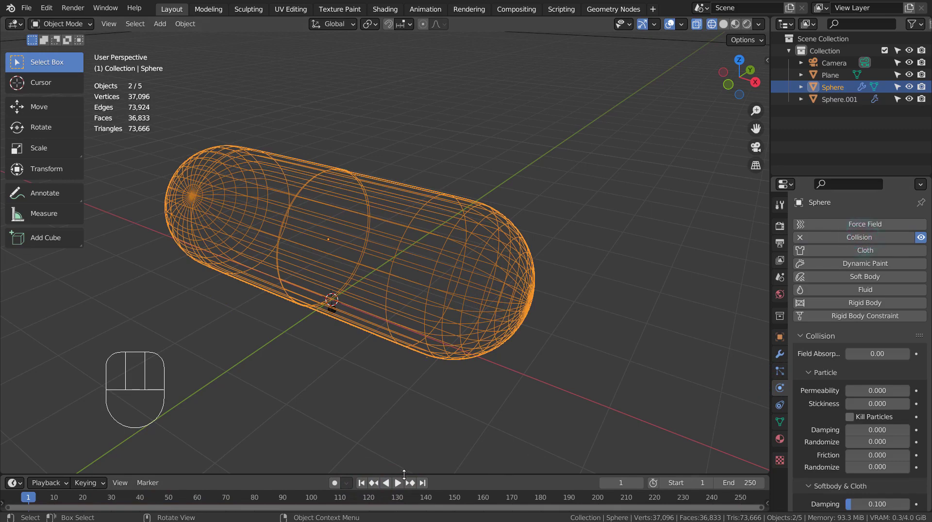
# Step: Set particle Render Scale to 1.000, play the animation side-on and reset it
pyautogui.click(403, 481)
pyautogui.moveTo(439, 396); pyautogui.dragTo(419, 392)
pyautogui.click(389, 488)
pyautogui.click(364, 488)
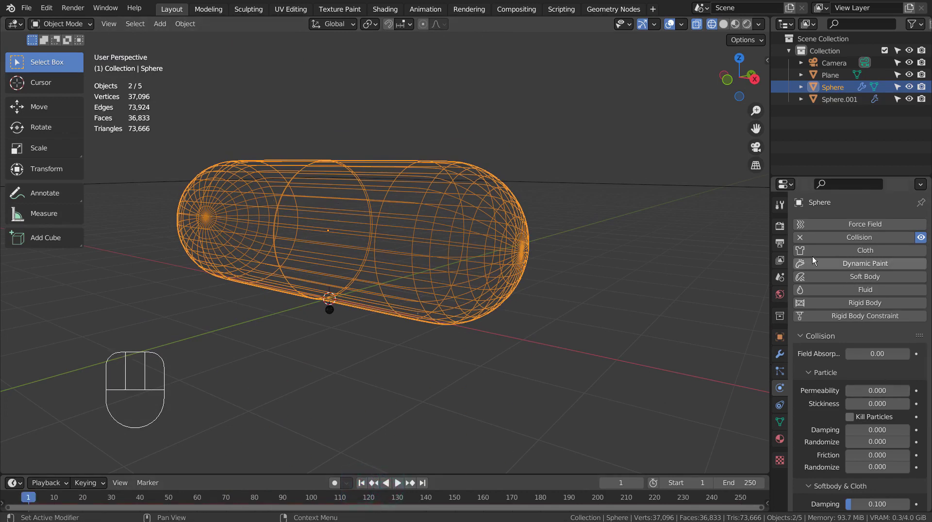
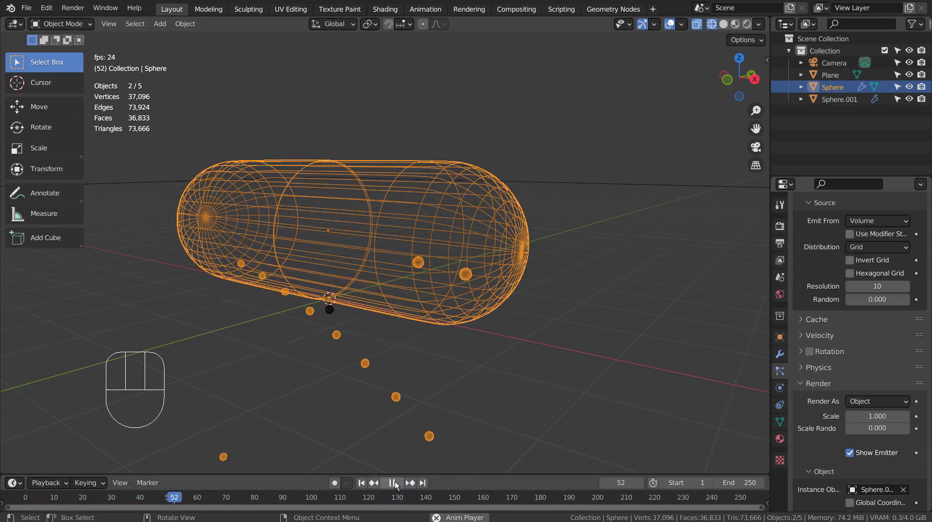
# Step: Set the particle Distribution to Random with Lifetime 200 and stop playback at frame 1
pyautogui.moveTo(883, 250); pyautogui.dragTo(877, 279)
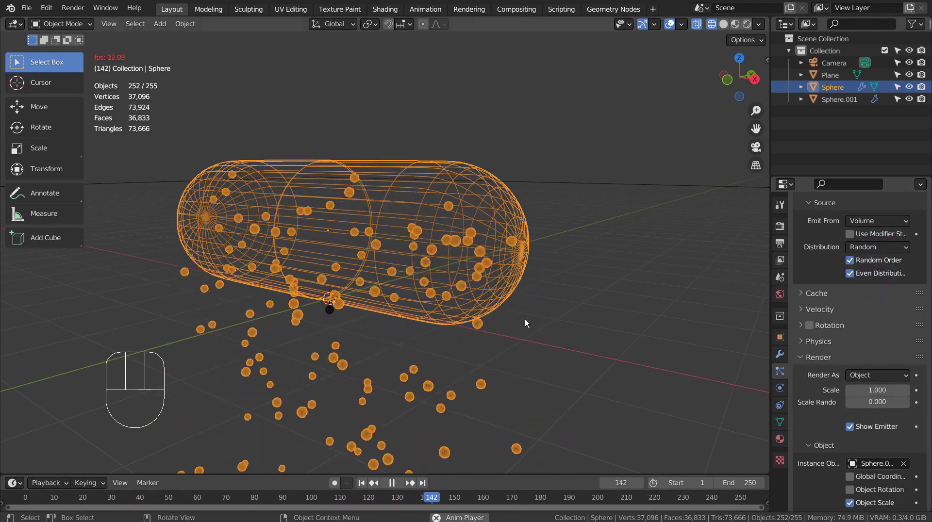
pyautogui.moveTo(508, 322); pyautogui.dragTo(488, 366)
pyautogui.click(390, 490)
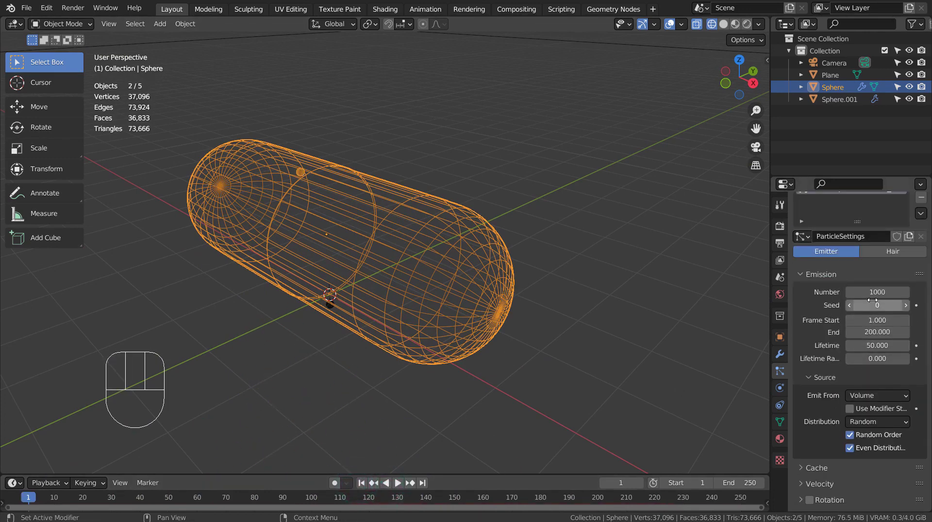
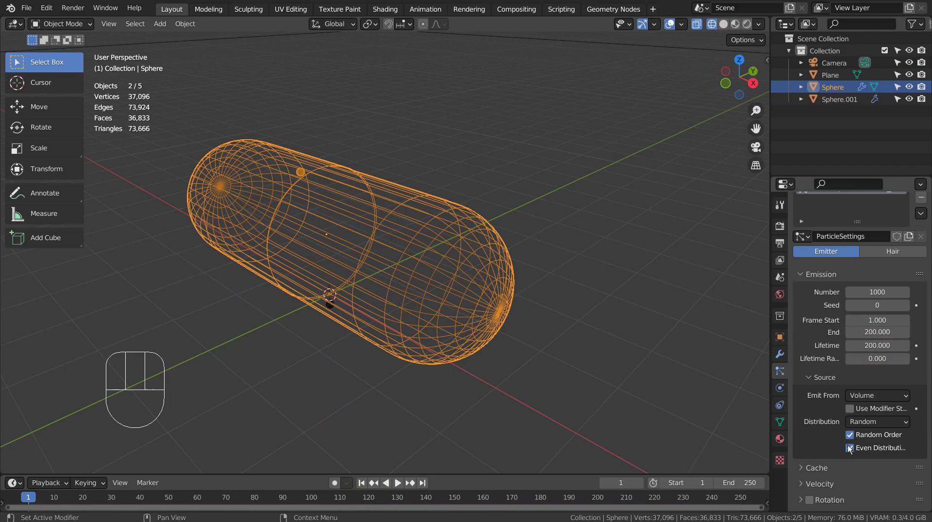
# Step: Enable Even Distribution and orbit around the capsule to check the particle spread
pyautogui.click(401, 486)
pyautogui.click(401, 485)
pyautogui.moveTo(450, 351); pyautogui.dragTo(480, 344)
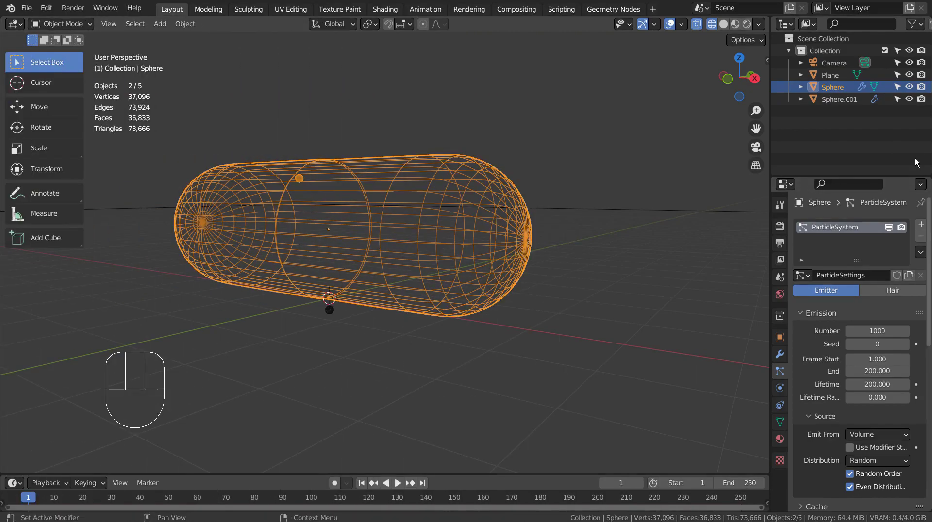
pyautogui.moveTo(521, 252); pyautogui.dragTo(557, 268)
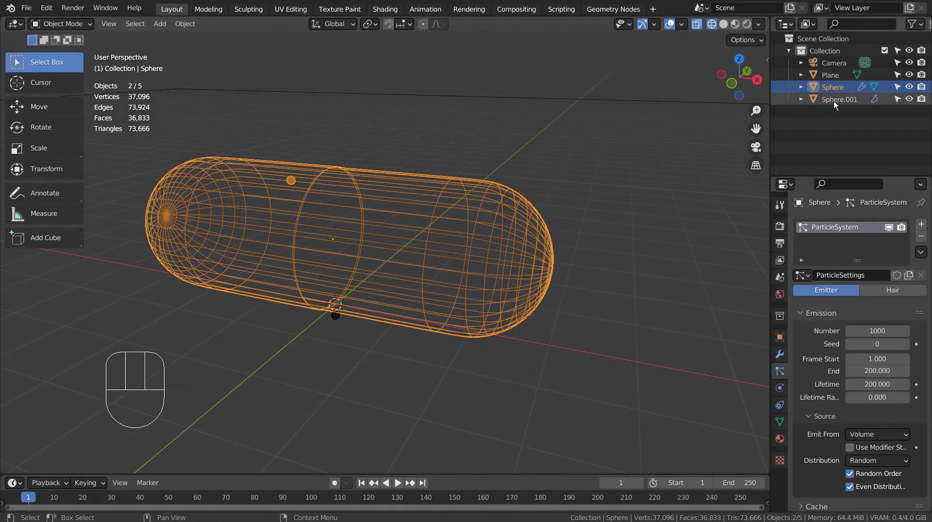
# Step: Apply the Subdivision modifier permanently to Sphere.001's mesh
pyautogui.click(842, 101)
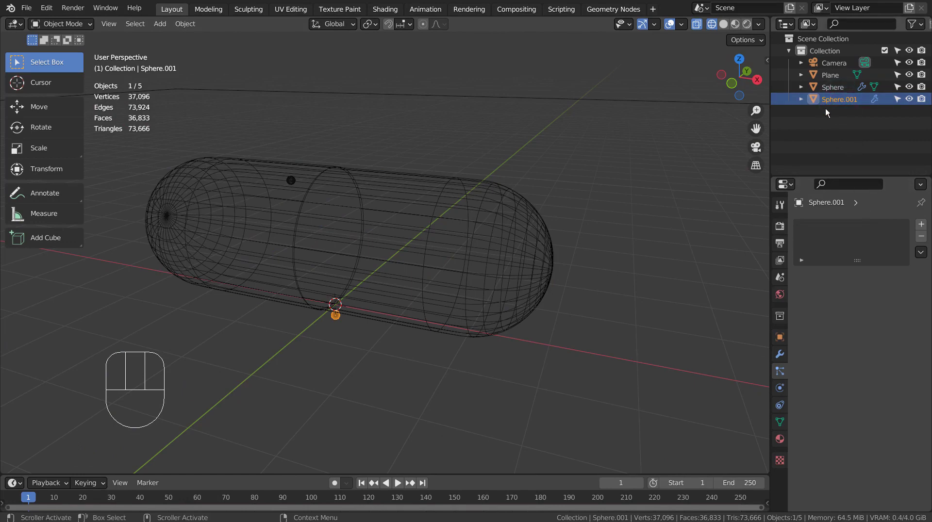
pyautogui.click(782, 356)
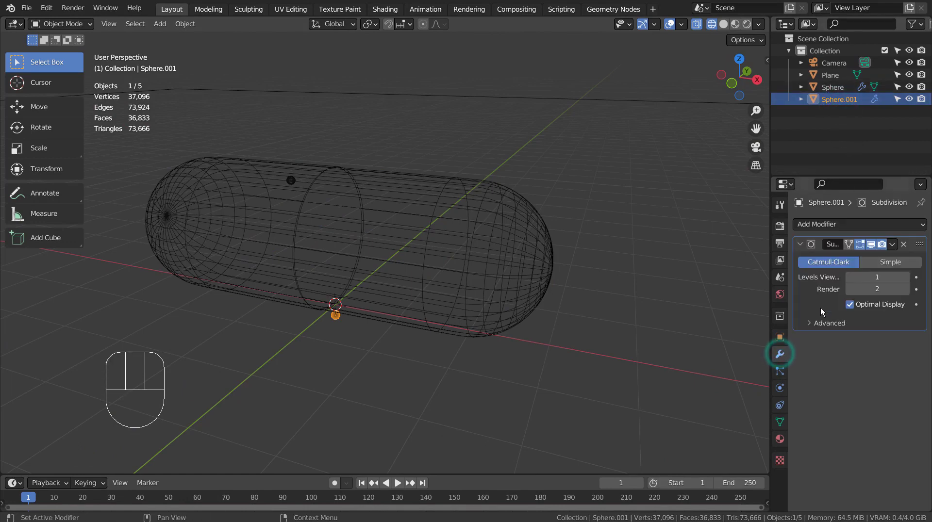
pyautogui.click(822, 304)
pyautogui.press('ctrl+a')
# Step: Apply the capsule's Subdivision too, then undo it so it keeps viewport level 3
pyautogui.click(821, 95)
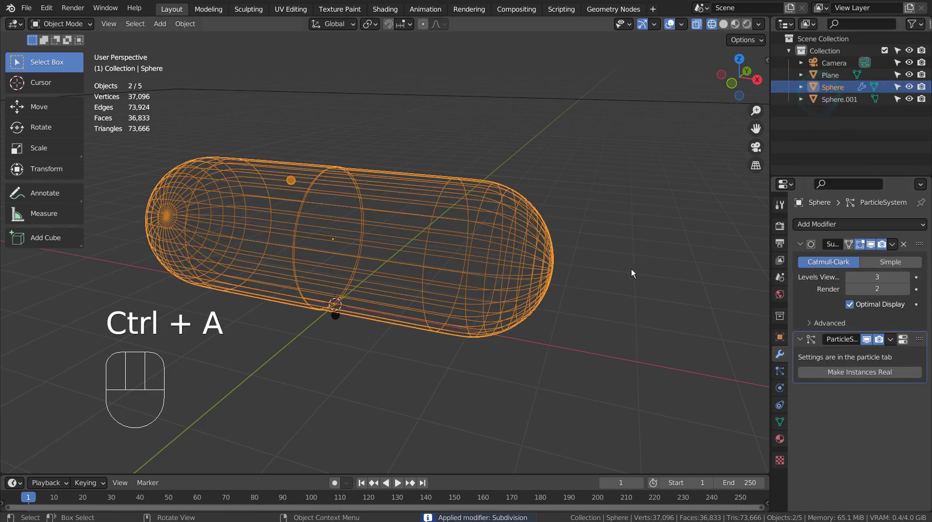
pyautogui.moveTo(627, 274); pyautogui.dragTo(669, 275)
pyautogui.click(805, 301)
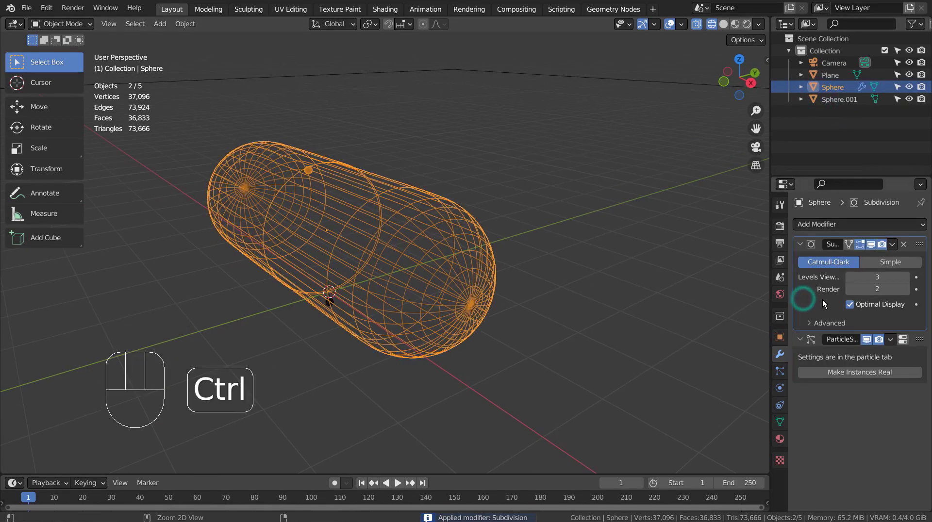
pyautogui.press('ctrl+a')
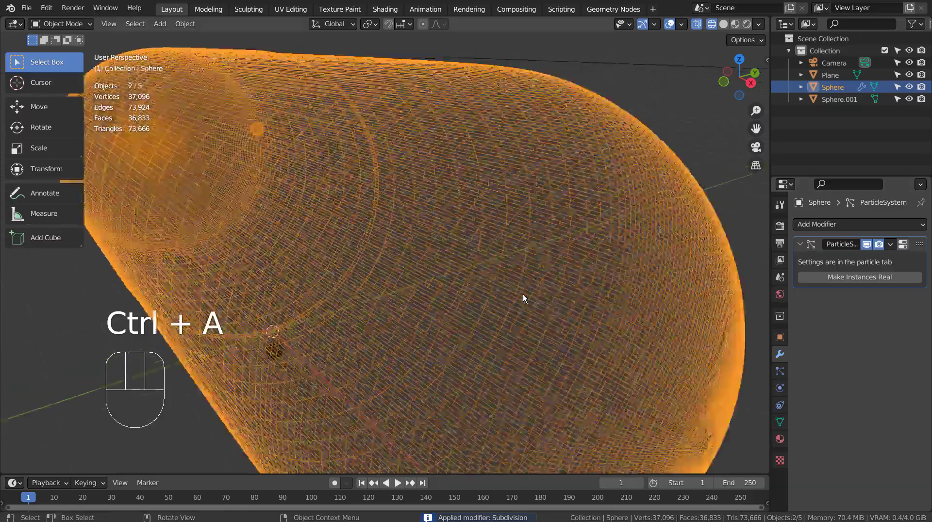
pyautogui.moveTo(508, 277); pyautogui.dragTo(548, 282)
pyautogui.press('ctrl+z')
pyautogui.moveTo(629, 307); pyautogui.dragTo(612, 311)
pyautogui.click(570, 270)
# Step: Set the capsule's particle Number to 3000 and End to 1, then view it side-on orthographic
pyautogui.click(774, 376)
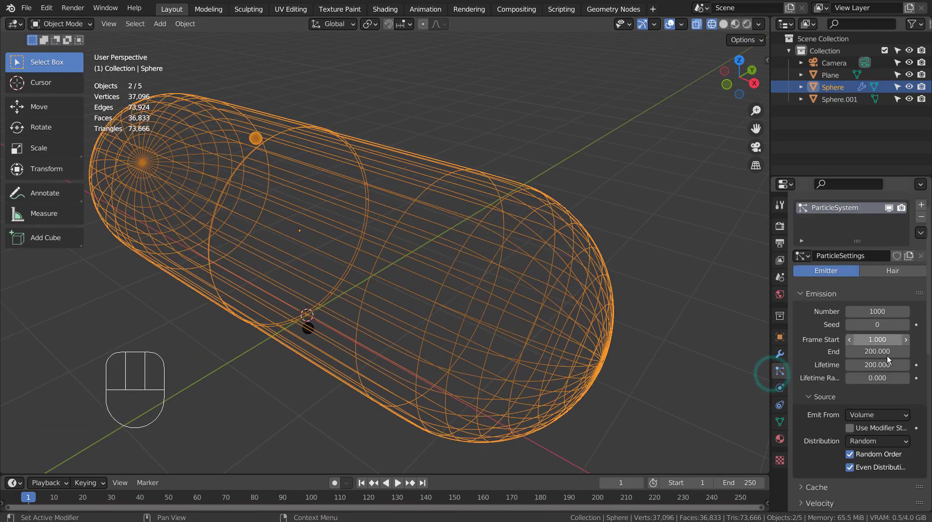
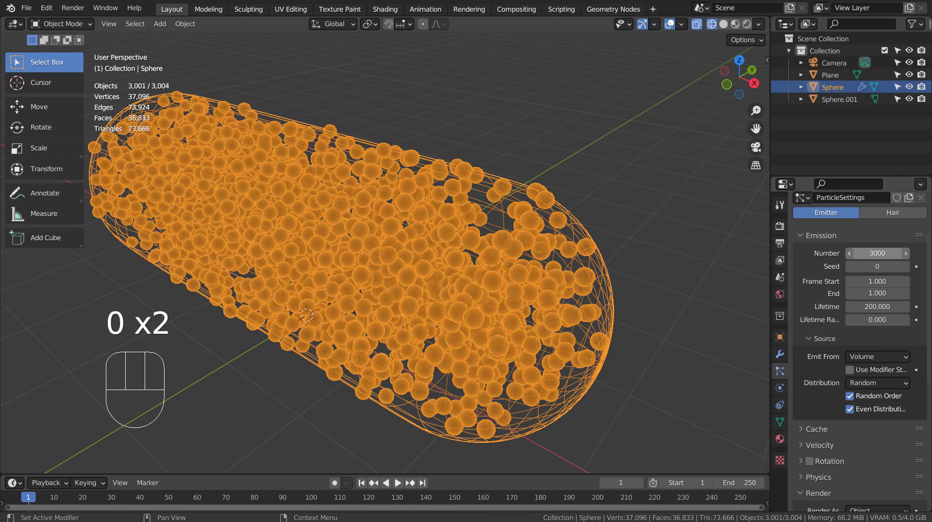
pyautogui.moveTo(652, 283); pyautogui.dragTo(639, 265)
pyautogui.press('KP_3')
pyautogui.press('KP_3')
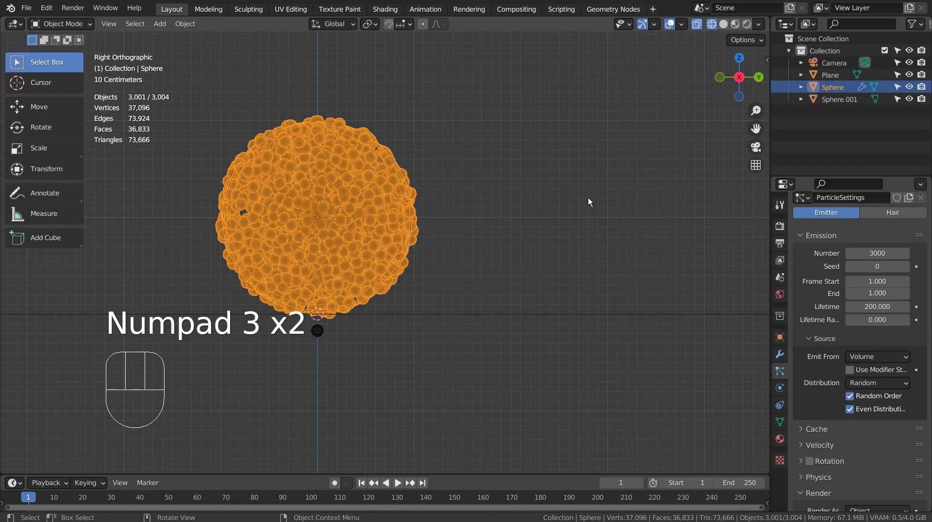
# Step: Deselect, switch the viewport to solid shading and view the capsule from front and side
pyautogui.click(585, 199)
pyautogui.moveTo(492, 153); pyautogui.dragTo(543, 228)
pyautogui.press('shift+z')
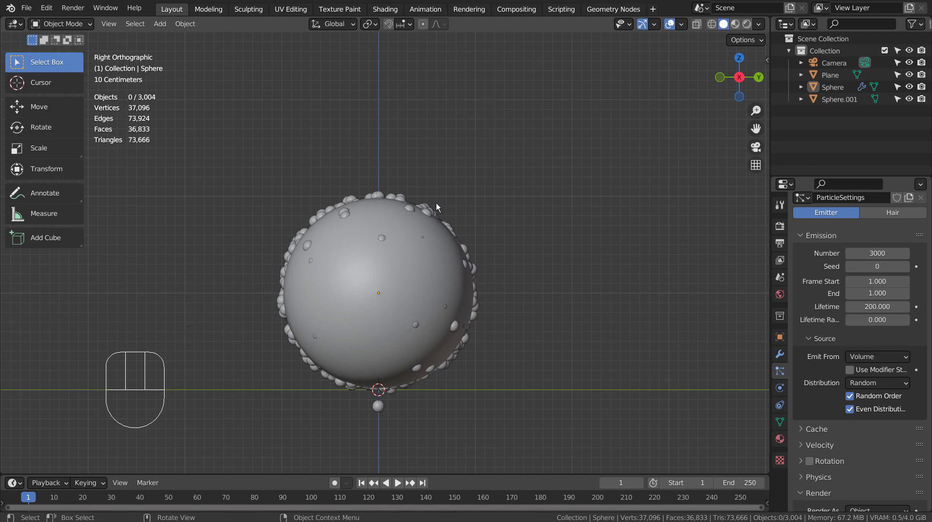
pyautogui.moveTo(373, 242); pyautogui.dragTo(383, 254)
pyautogui.press('KP_1')
pyautogui.press('KP_3')
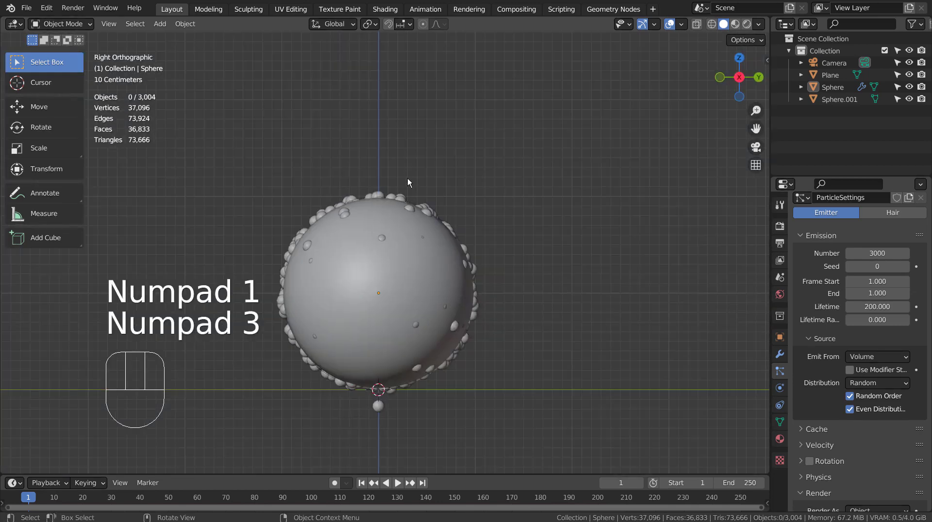
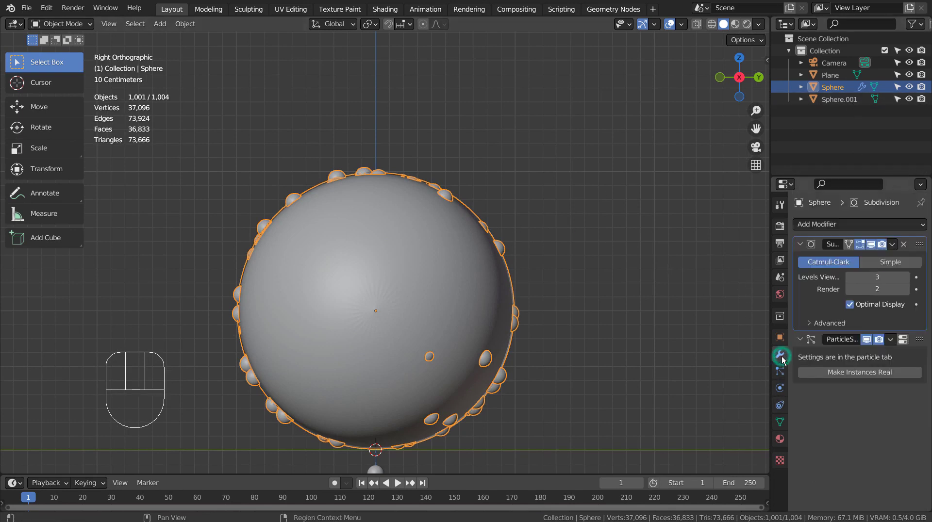
# Step: Make the particle instances real sphere objects and move them into new Collection 2
pyautogui.click(807, 297)
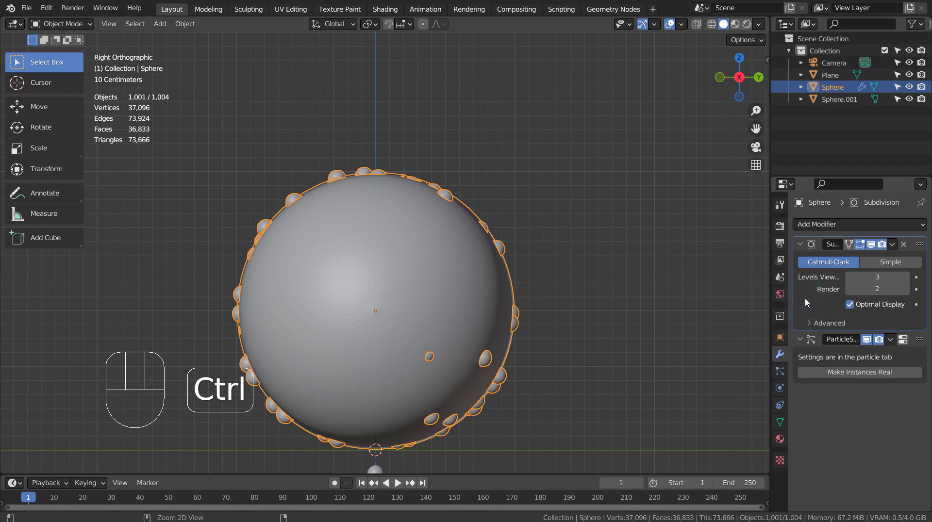
pyautogui.click(835, 369)
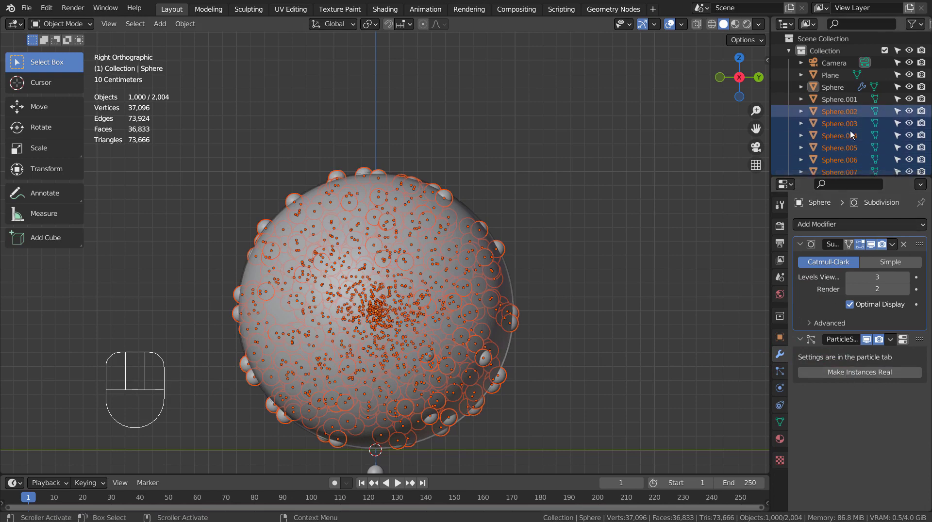
pyautogui.press('m')
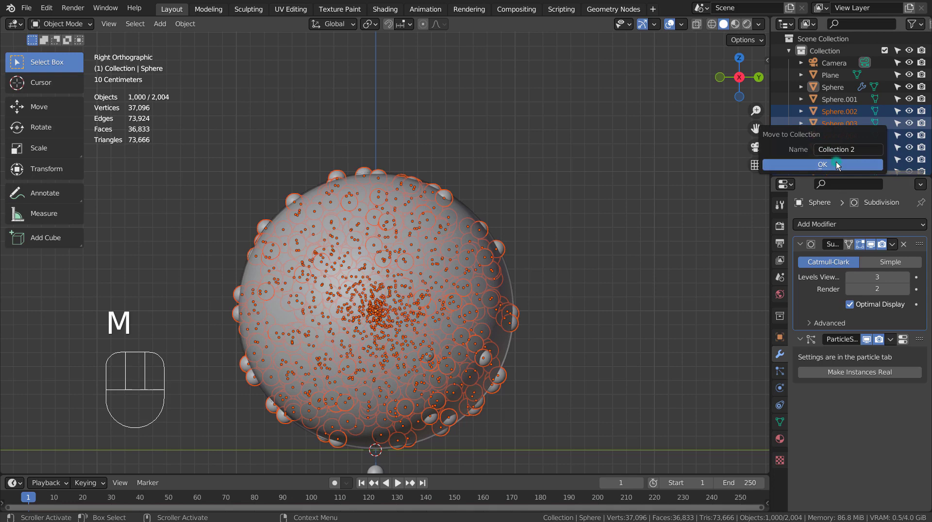
pyautogui.click(790, 108)
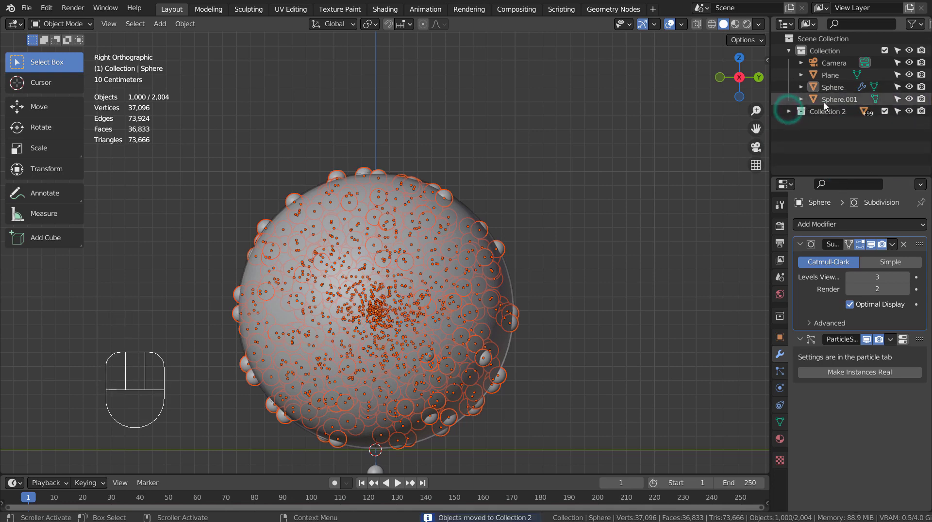
# Step: Select objects in the wireframe front view and delete them, then undo the wrong deletion
pyautogui.click(826, 101)
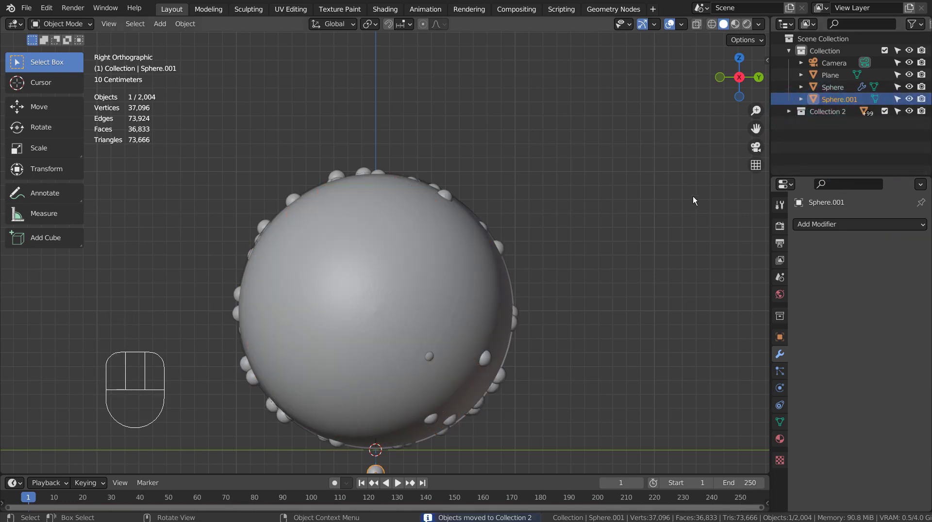
pyautogui.click(449, 191)
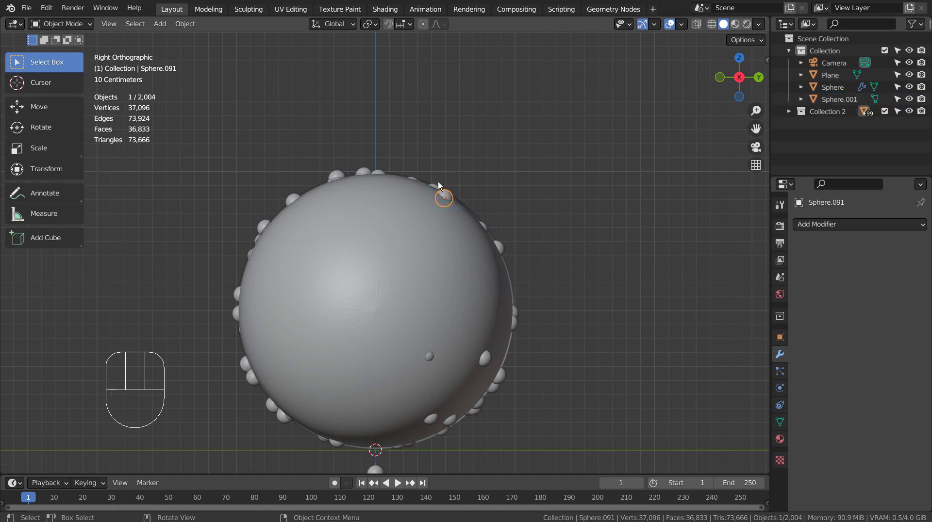
pyautogui.click(439, 183)
pyautogui.click(416, 173)
pyautogui.moveTo(479, 205); pyautogui.dragTo(614, 227)
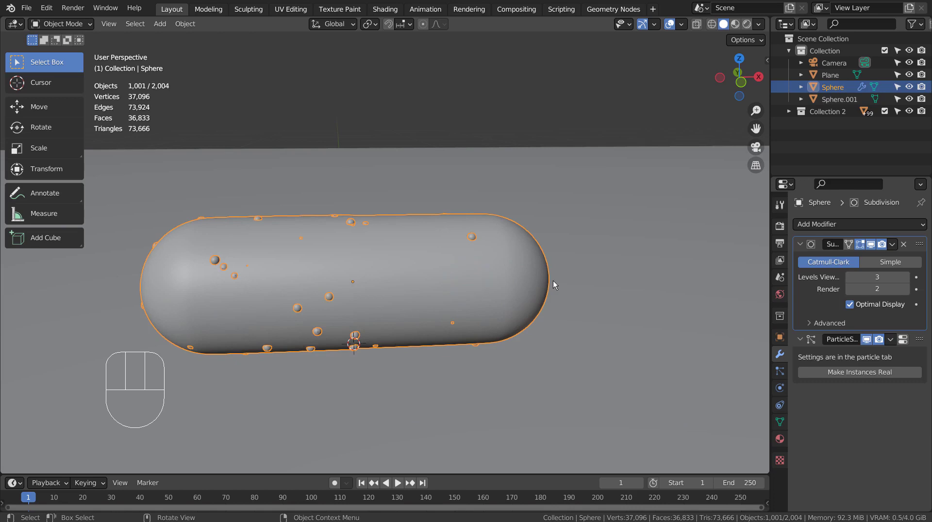
pyautogui.press('KP_1')
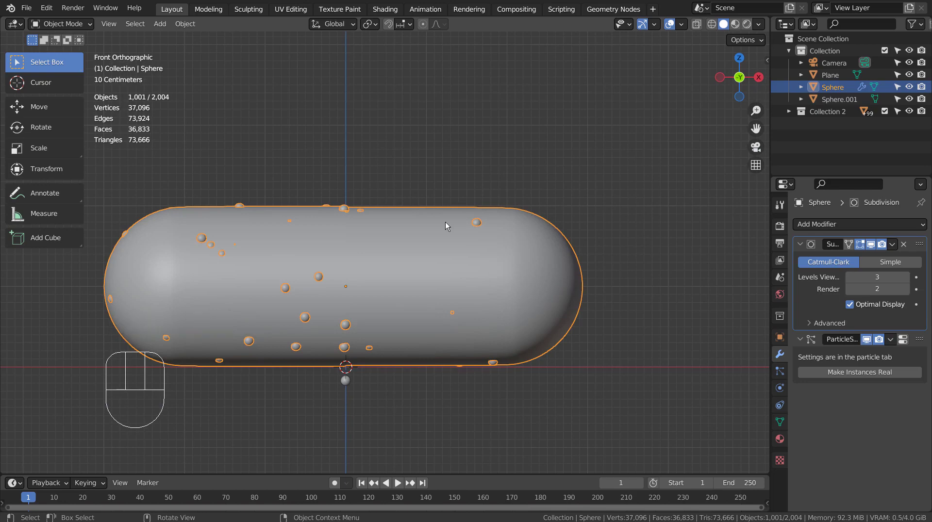
pyautogui.press('shift+z')
pyautogui.moveTo(316, 239); pyautogui.dragTo(402, 208)
pyautogui.click(373, 158)
pyautogui.press('b')
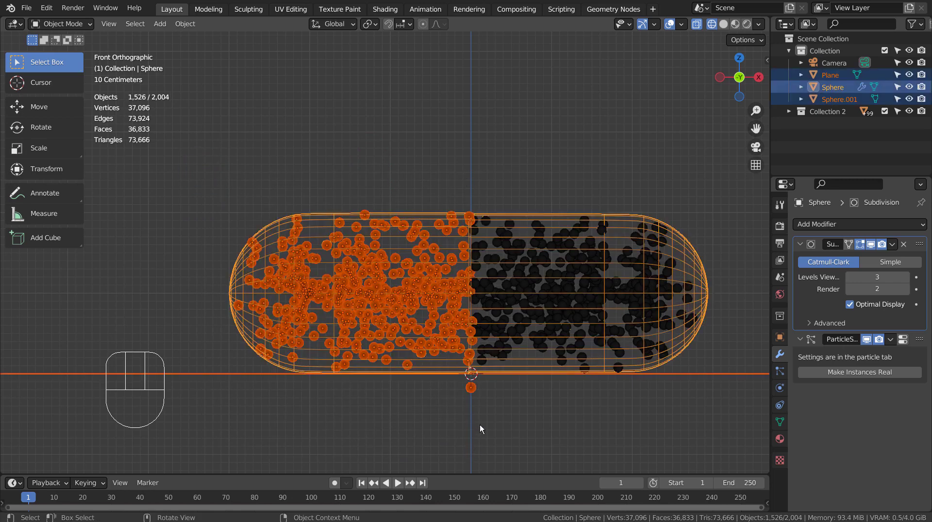
pyautogui.press('x')
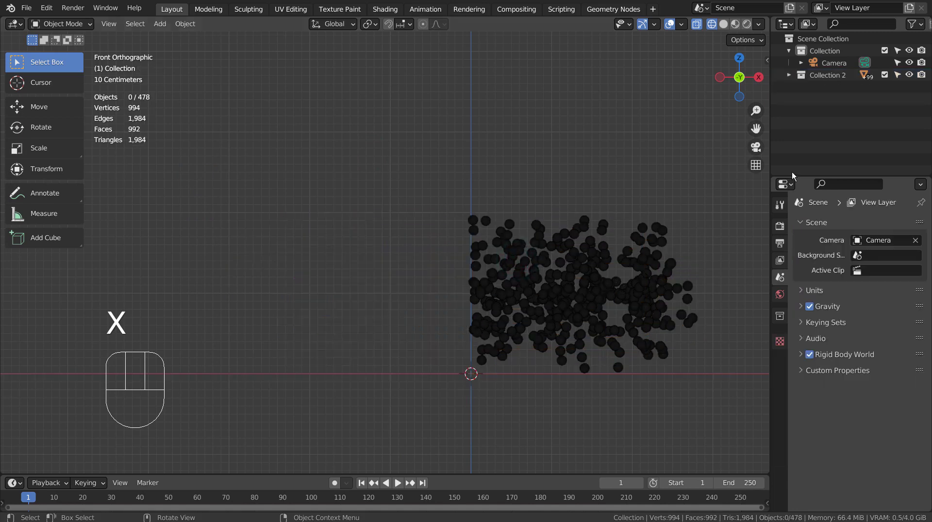
pyautogui.press('ctrl+z')
# Step: Select the Plane and Sphere.001 in the outliner and delete them
pyautogui.click(914, 92)
pyautogui.click(914, 92)
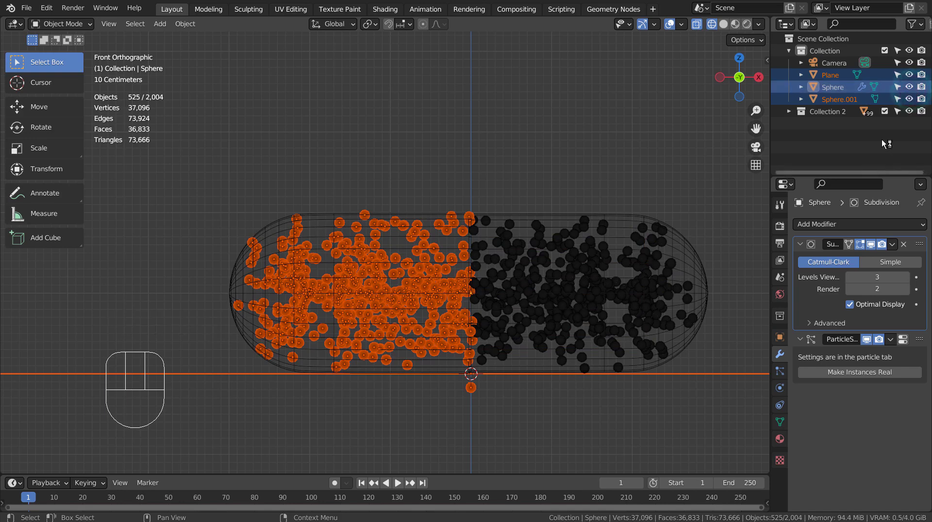
pyautogui.click(897, 89)
pyautogui.click(897, 90)
pyautogui.press('x')
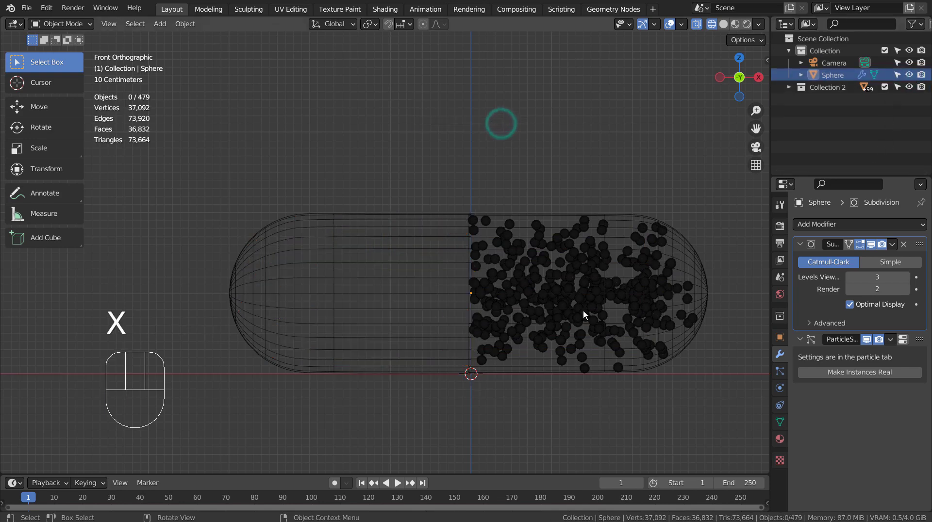
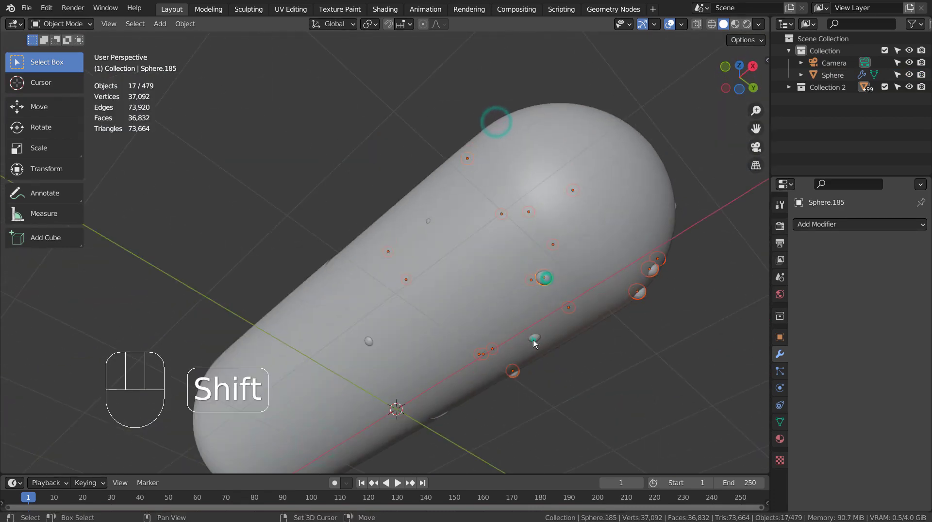
# Step: Delete the two stray spheres outside the capsule, dropping the scene to 458 objects
pyautogui.moveTo(463, 369); pyautogui.dragTo(501, 429)
pyautogui.press('x')
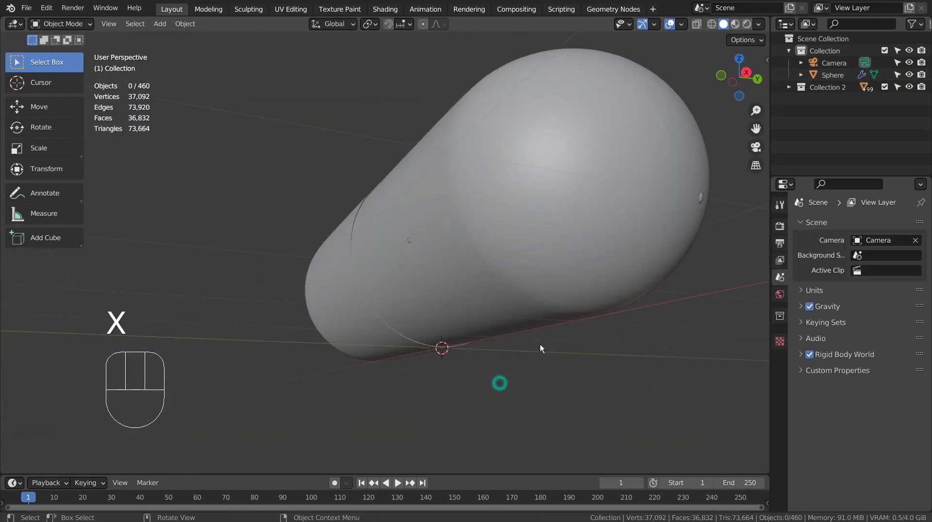
pyautogui.moveTo(574, 314); pyautogui.dragTo(493, 261)
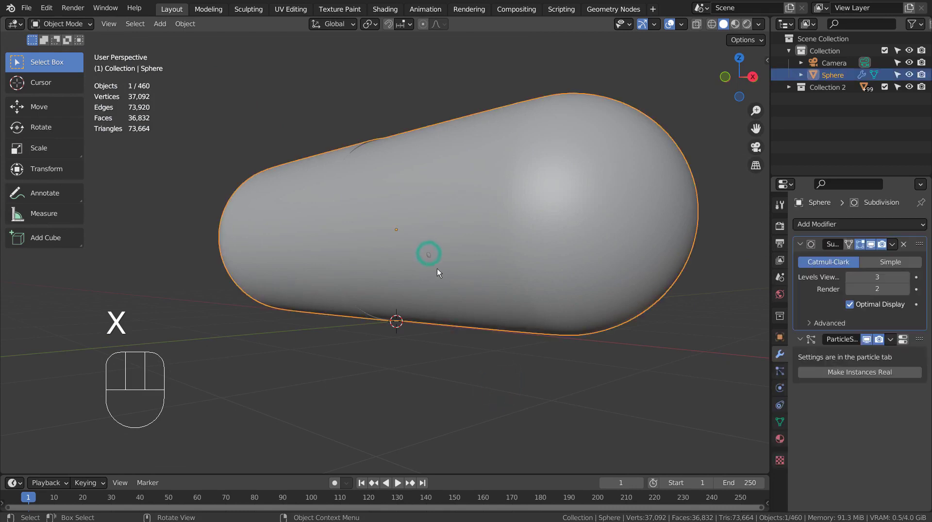
pyautogui.click(428, 256)
pyautogui.press('x')
# Step: Orbit around the deselected capsule and pull back to view it from further away
pyautogui.moveTo(544, 329); pyautogui.dragTo(401, 294)
pyautogui.click(336, 212)
pyautogui.moveTo(570, 309); pyautogui.dragTo(524, 261)
pyautogui.moveTo(526, 261); pyautogui.dragTo(674, 362)
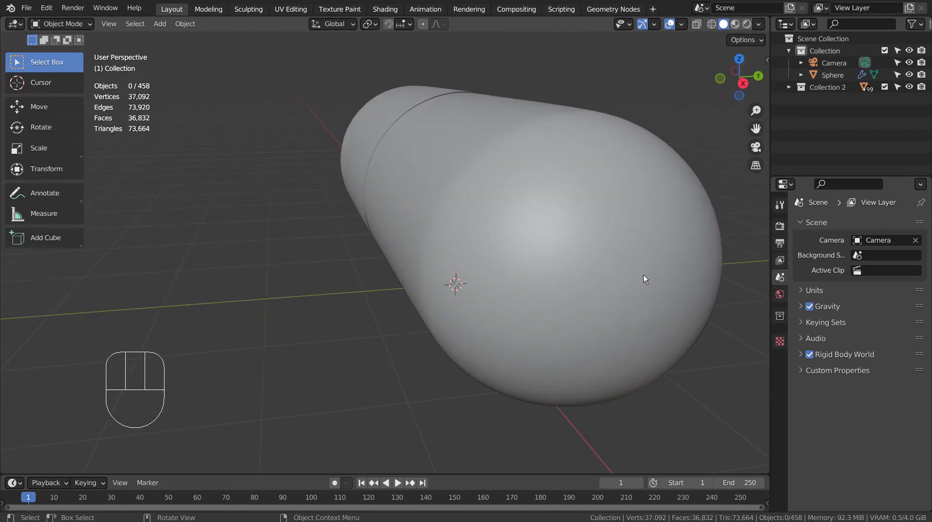
pyautogui.moveTo(516, 245); pyautogui.dragTo(606, 232)
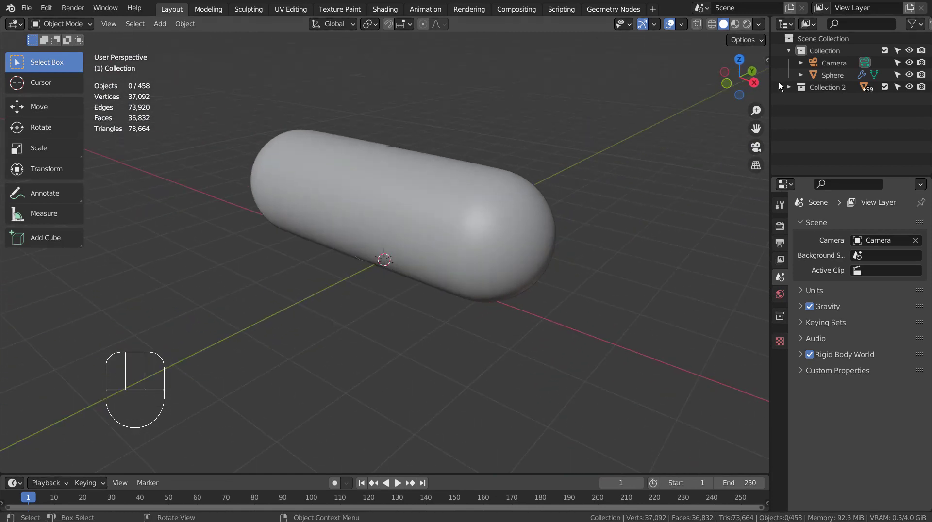
# Step: Add a mesh Plane, look through the camera and scale it into a large ground under the pill
pyautogui.moveTo(749, 25); pyautogui.dragTo(684, 130)
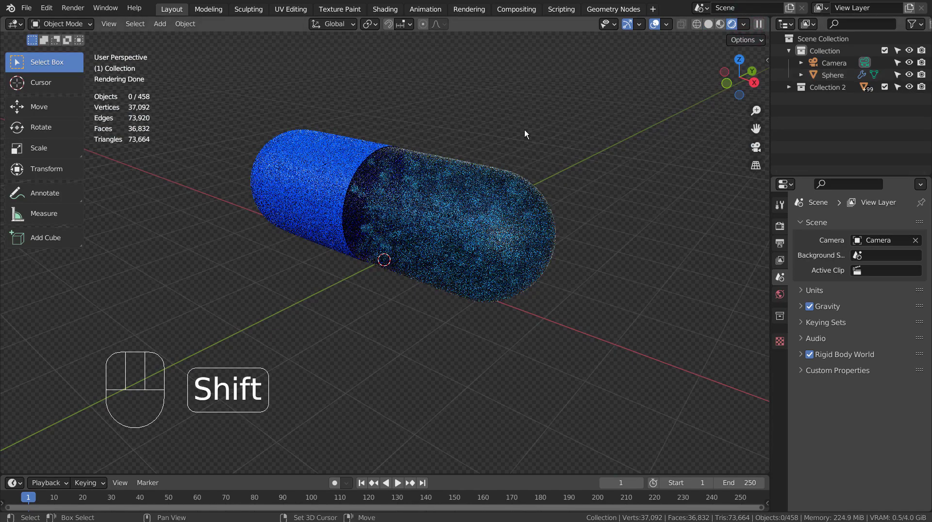
pyautogui.press('shift+a')
pyautogui.press('s')
pyautogui.click(608, 188)
pyautogui.press('KP_0')
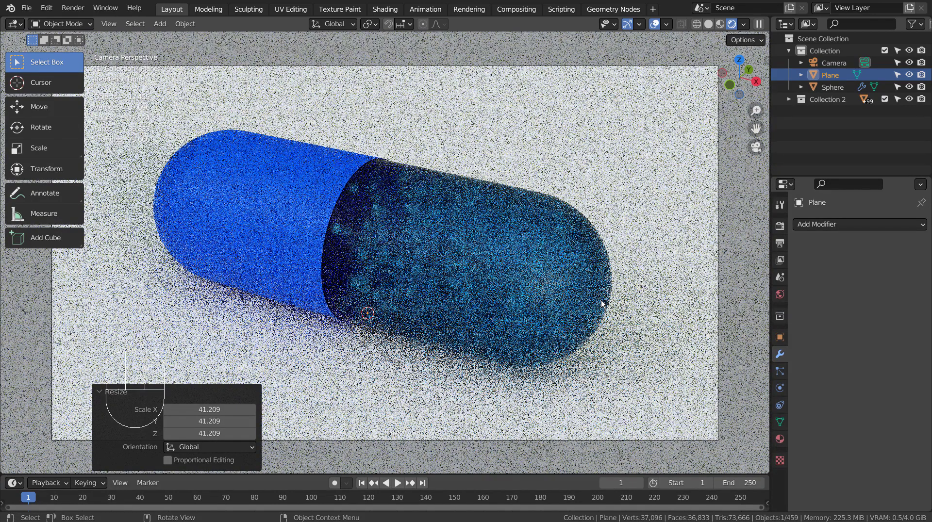
pyautogui.moveTo(820, 102); pyautogui.dragTo(725, 196)
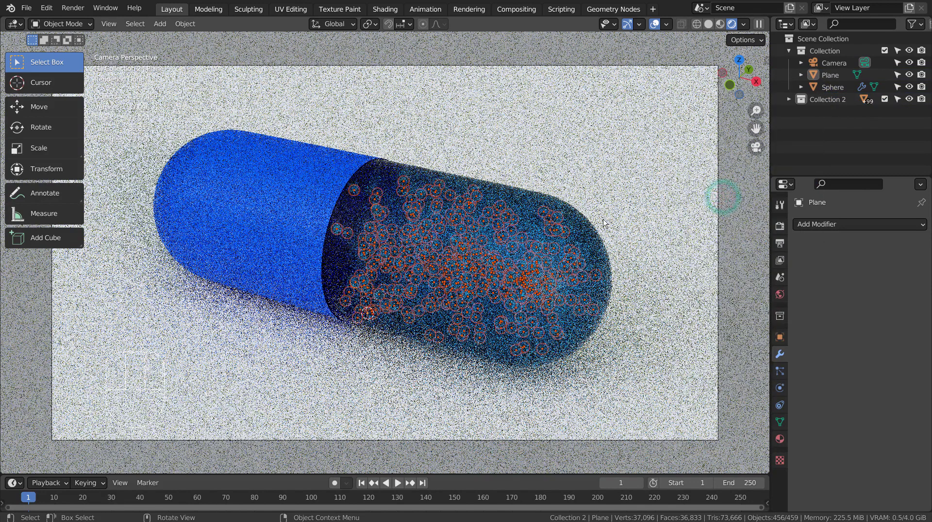
# Step: In right orthographic view duplicate the Collection 2 spheres and rotate the copies around the capsule axis
pyautogui.press('KP_1')
pyautogui.press('KP_3')
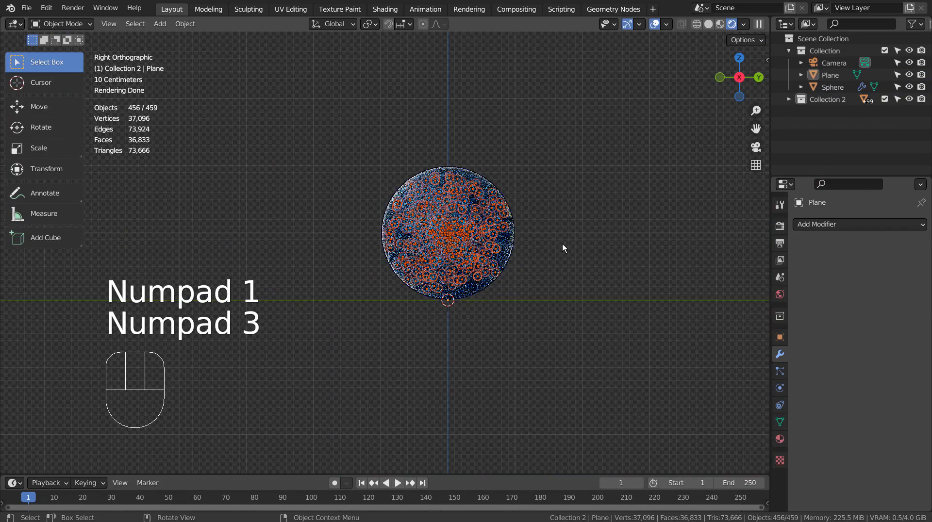
pyautogui.moveTo(641, 250); pyautogui.dragTo(619, 254)
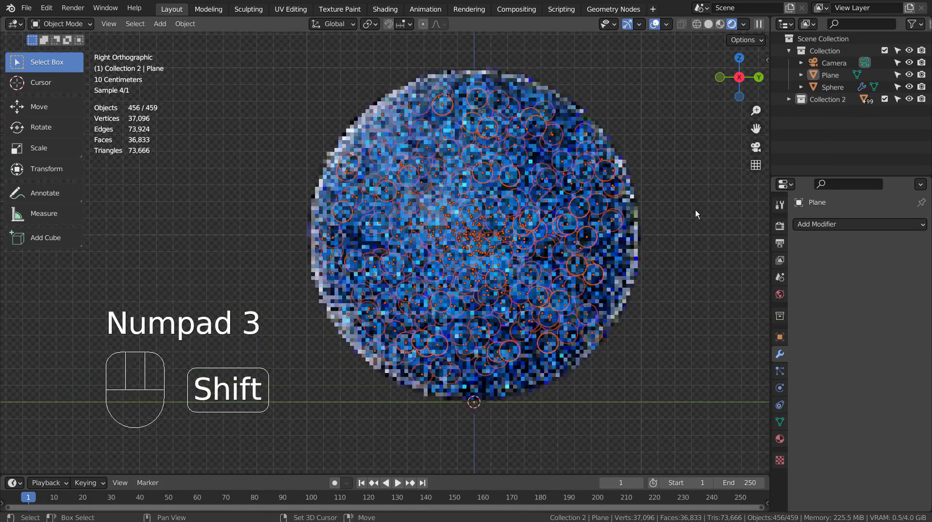
pyautogui.click(698, 26)
pyautogui.press('shift+d')
pyautogui.press('r')
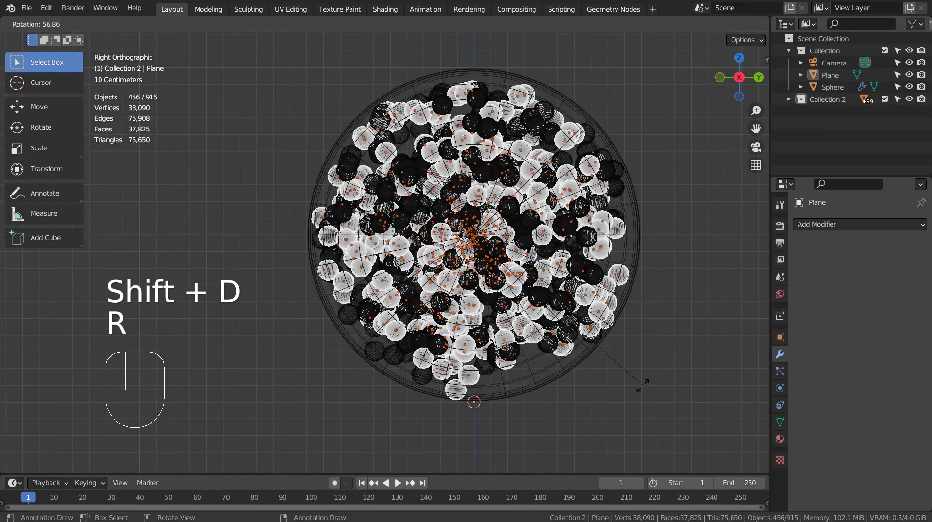
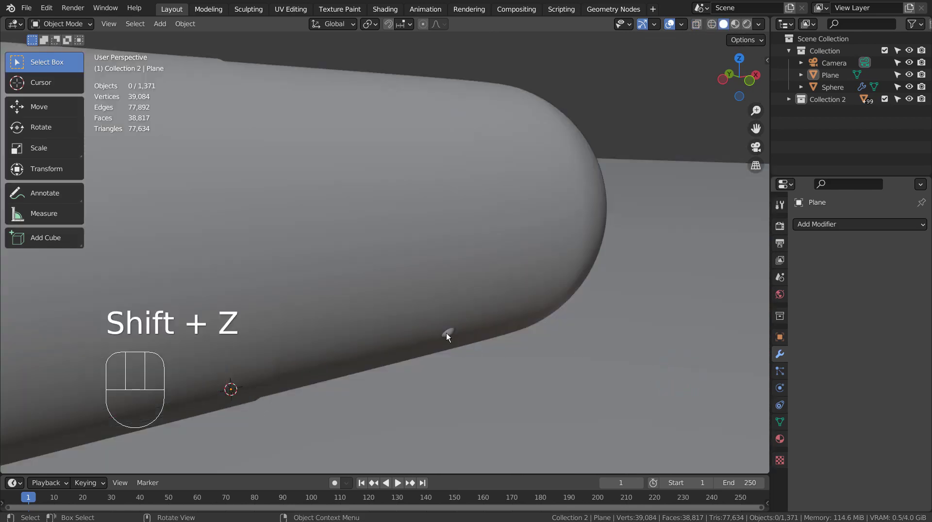
# Step: Delete three stray spheres poking out through the capsule wall
pyautogui.click(456, 336)
pyautogui.press('x')
pyautogui.moveTo(614, 376); pyautogui.dragTo(434, 325)
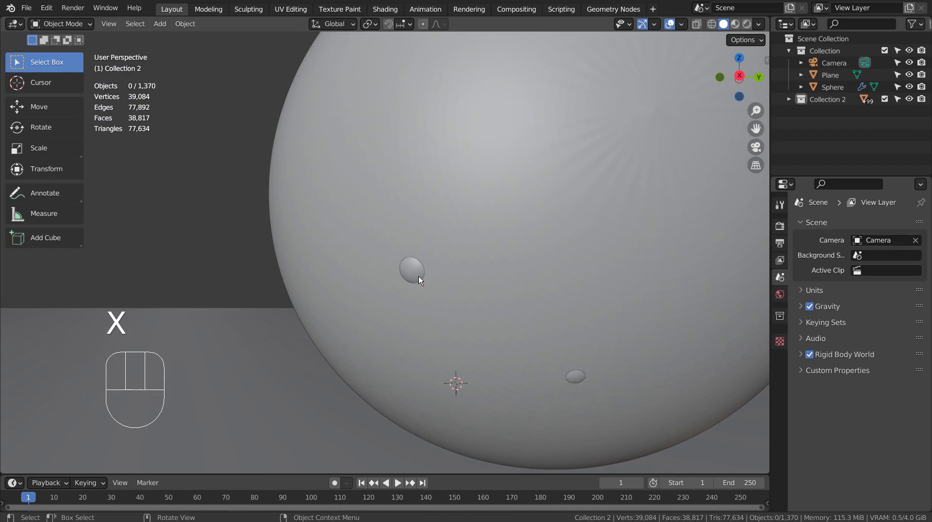
pyautogui.click(421, 275)
pyautogui.click(571, 377)
pyautogui.press('x')
# Step: Orbit around the surface, delete stray Sphere.286 and check the pill from below
pyautogui.moveTo(648, 408); pyautogui.dragTo(560, 340)
pyautogui.moveTo(552, 352); pyautogui.dragTo(620, 379)
pyautogui.moveTo(574, 358); pyautogui.dragTo(696, 328)
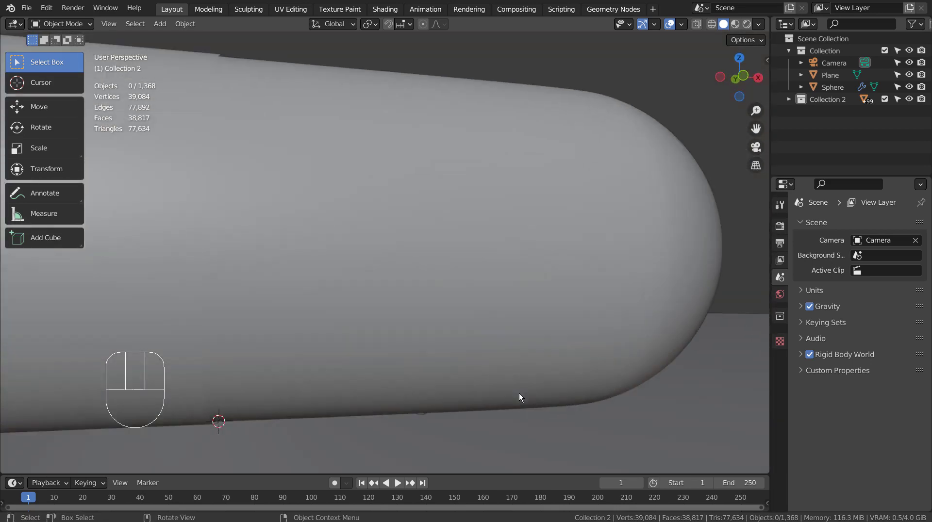
pyautogui.middleClick(520, 397)
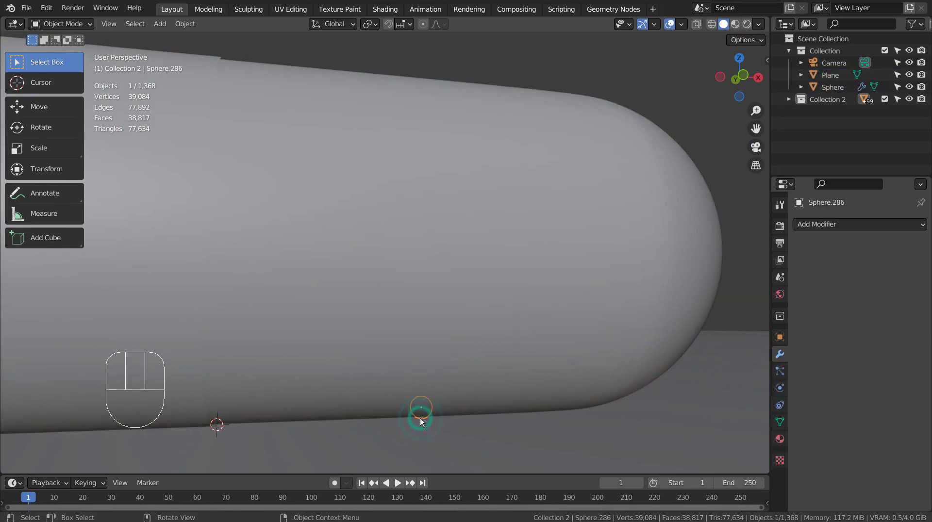
pyautogui.press('x')
pyautogui.moveTo(594, 410); pyautogui.dragTo(561, 428)
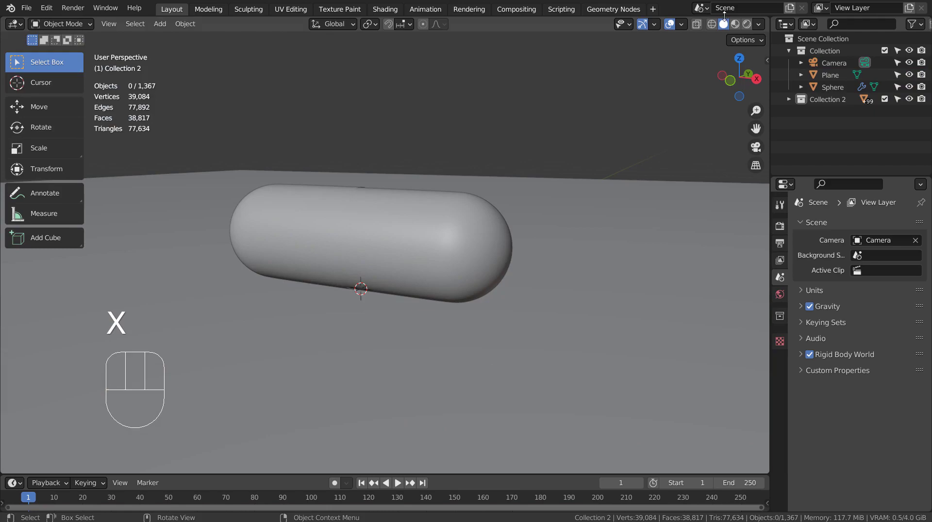
pyautogui.moveTo(747, 25); pyautogui.dragTo(717, 84)
# Step: In rendered camera view replace the world's forest.exr with a Nishita Sky Texture and dim Sun Intensity to 0.2
pyautogui.click(632, 144)
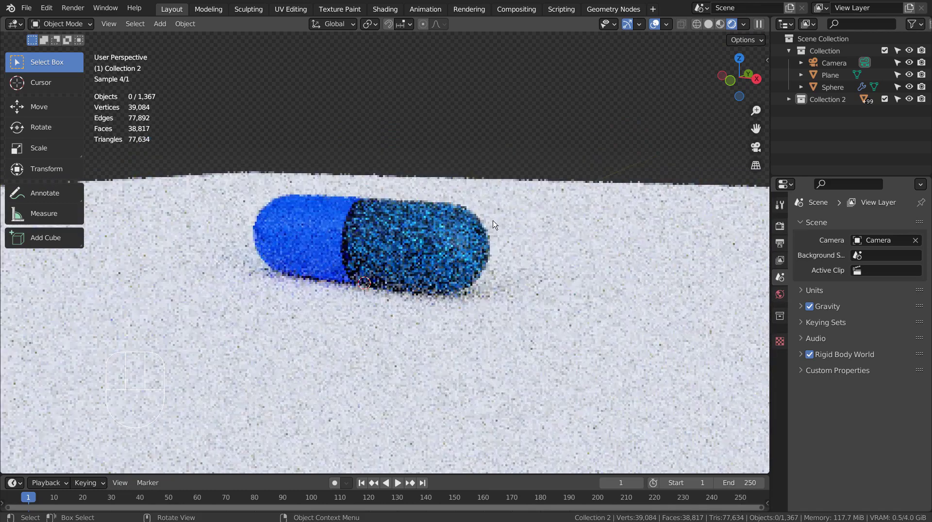
pyautogui.moveTo(536, 225); pyautogui.dragTo(543, 241)
pyautogui.press('KP_0')
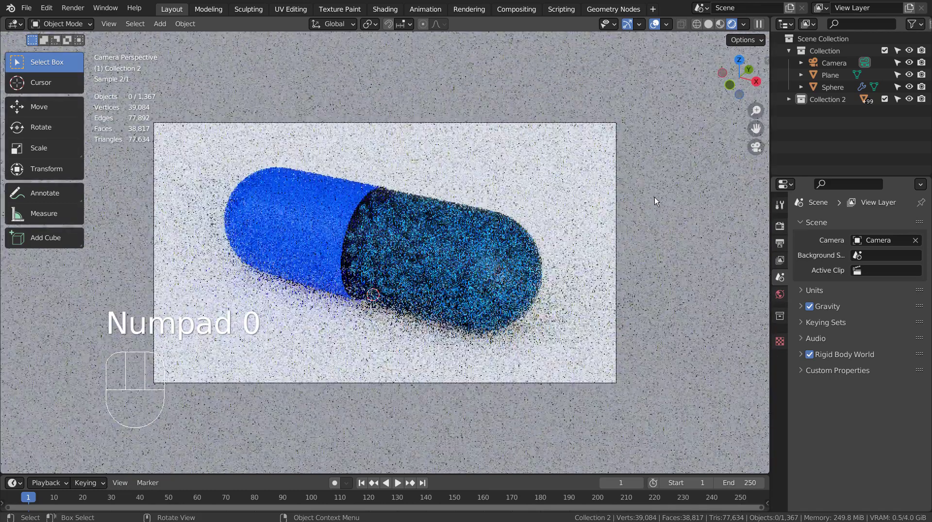
pyautogui.click(781, 299)
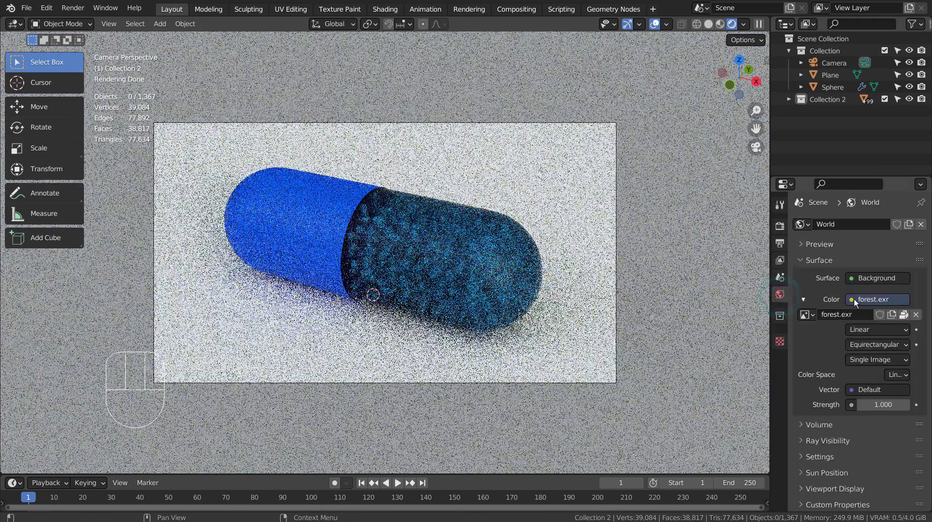
pyautogui.moveTo(856, 302); pyautogui.dragTo(625, 432)
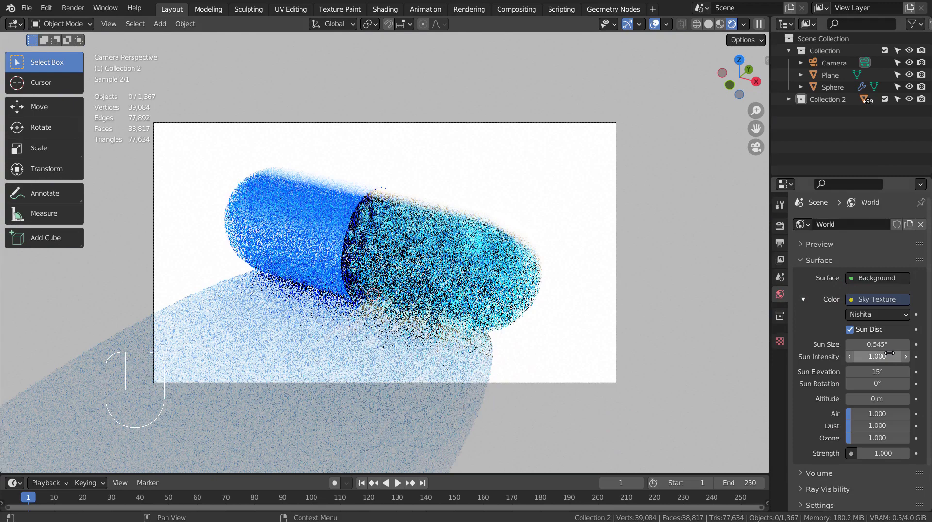
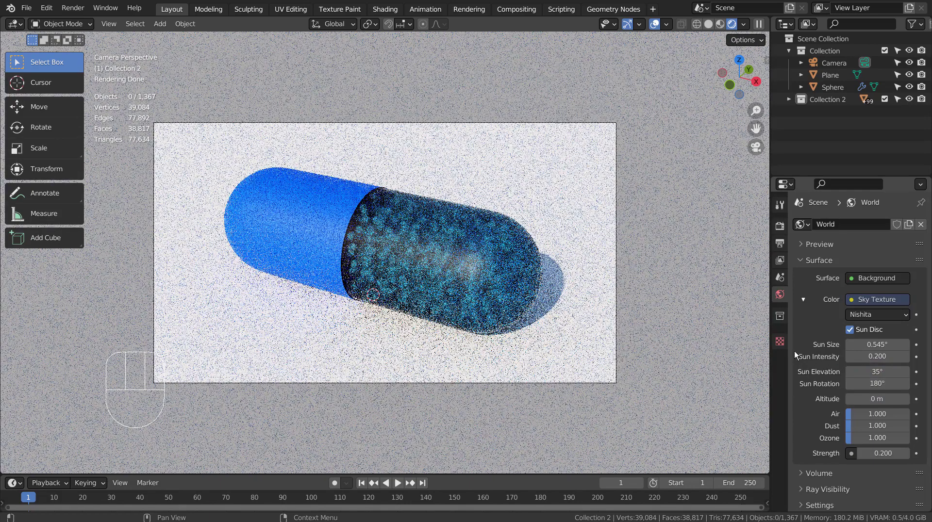
# Step: Lighten the capsule's Material.001 base colour to a pale blue
pyautogui.click(542, 243)
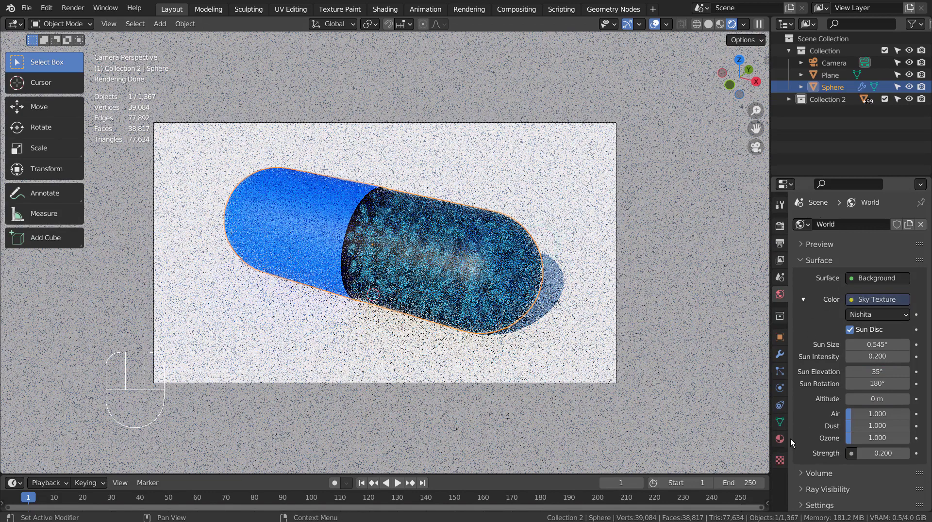
pyautogui.click(779, 441)
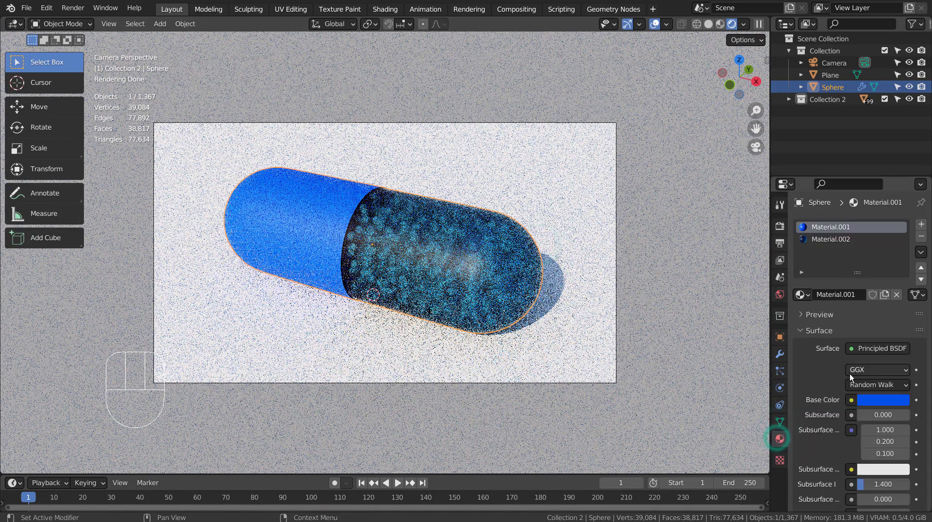
pyautogui.click(822, 249)
pyautogui.click(822, 246)
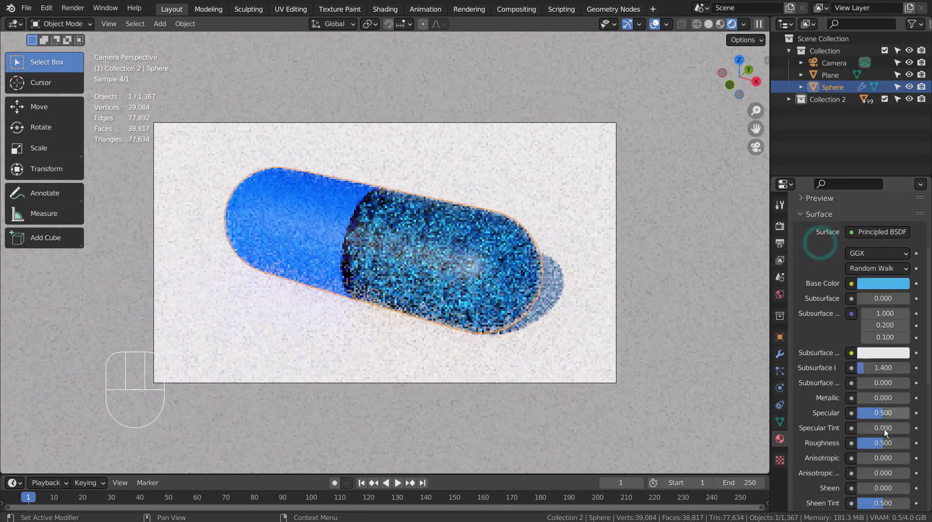
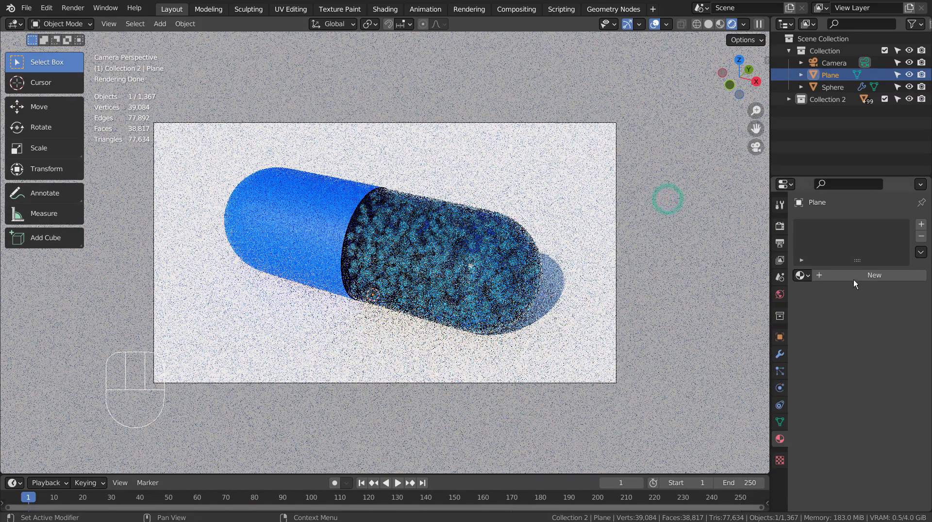
# Step: Create Material.003 for the plane with a pale green base colour and save blueprint.blend
pyautogui.click(858, 279)
pyautogui.moveTo(886, 378); pyautogui.dragTo(891, 279)
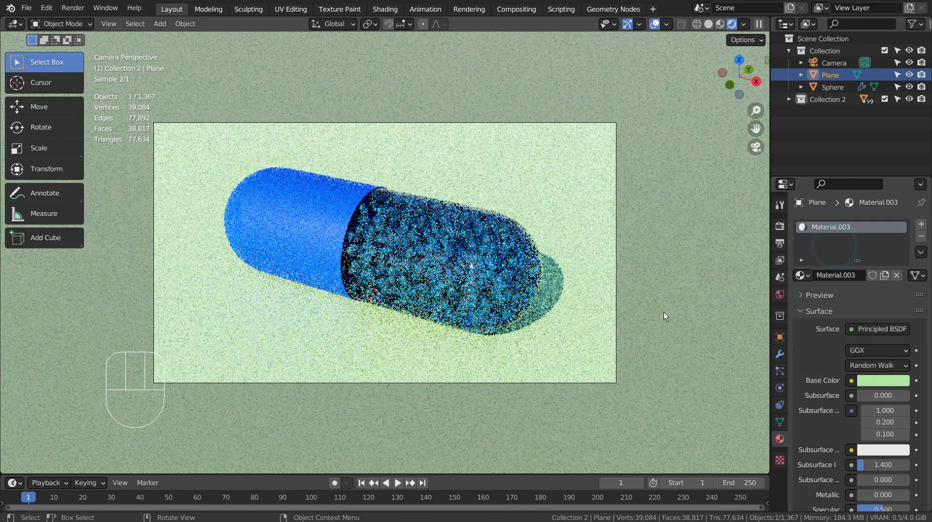
pyautogui.click(665, 299)
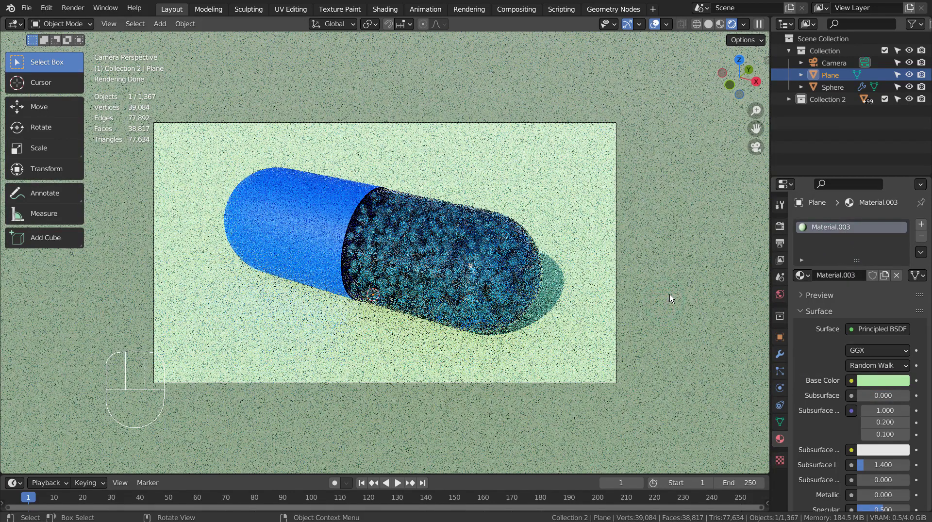
pyautogui.press('ctrl+s')
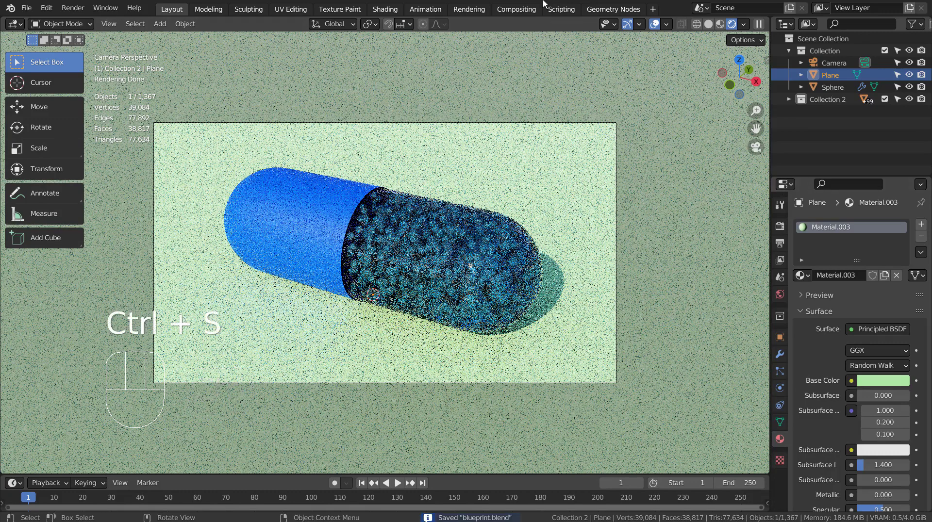